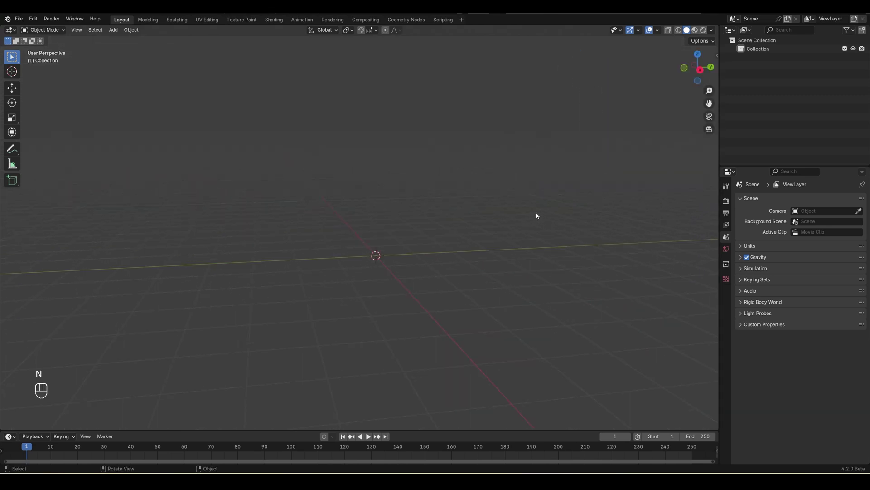
Add a ground plane, scale it up to floor size and apply its transforms.
key(n)
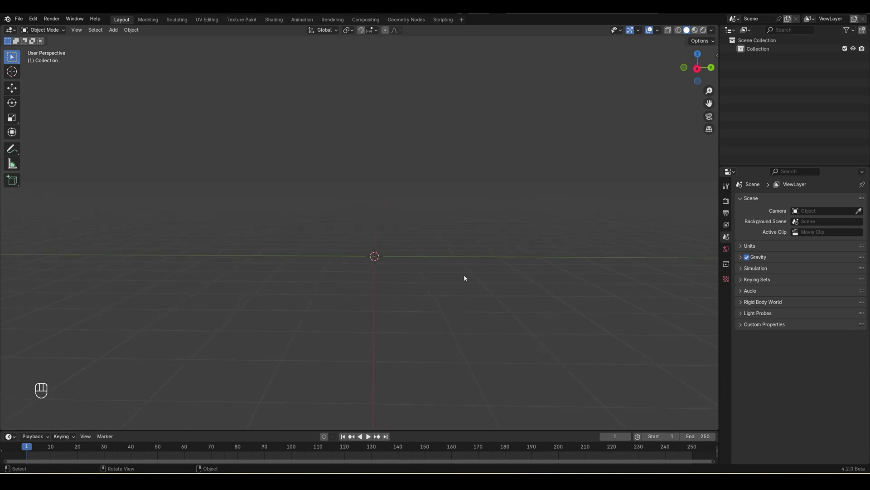
click(448, 282)
key(shift+a)
key(s)
click(546, 278)
key(ctrl+a)
key(g)
key(z)
drag(422, 183, 443, 185)
key(ctrl+a)
key(s)
key(ctrl+a)
drag(449, 211, 458, 222)
drag(456, 210, 457, 239)
Raise the demo cube above the plane and give the plane collision physics.
key(Tab)
drag(450, 211, 450, 211)
click(450, 211)
click(449, 211)
key(Tab)
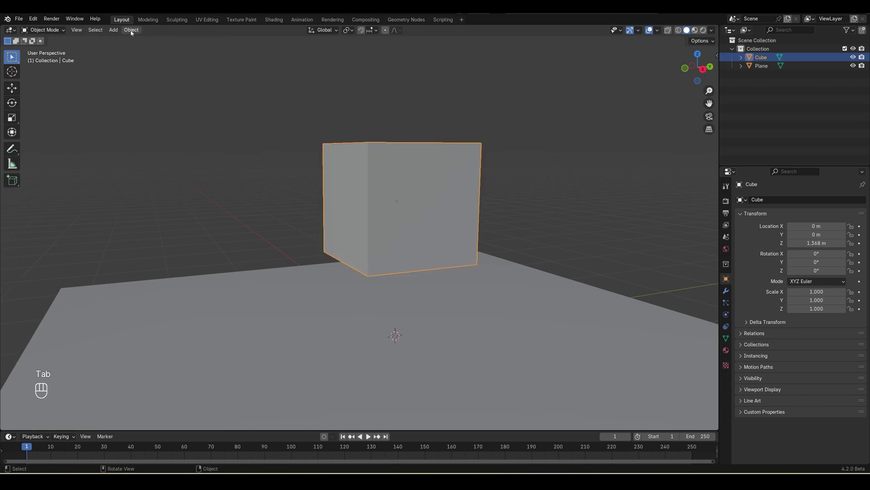
drag(133, 34, 252, 285)
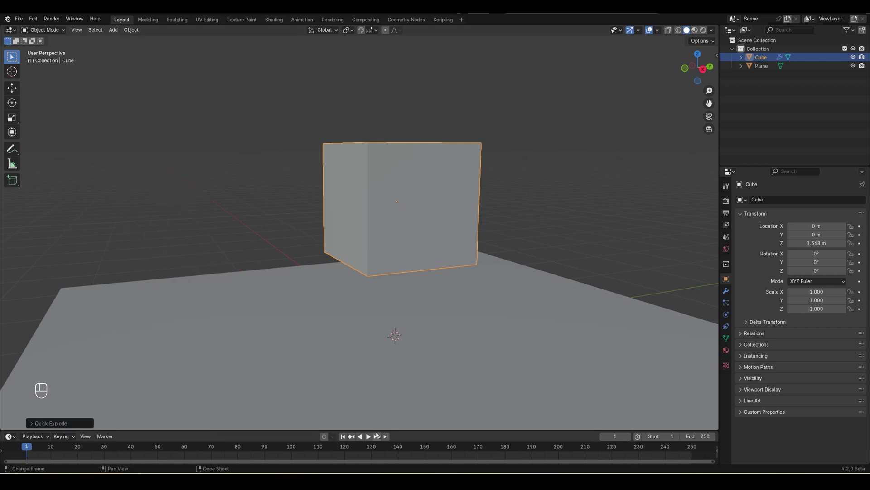
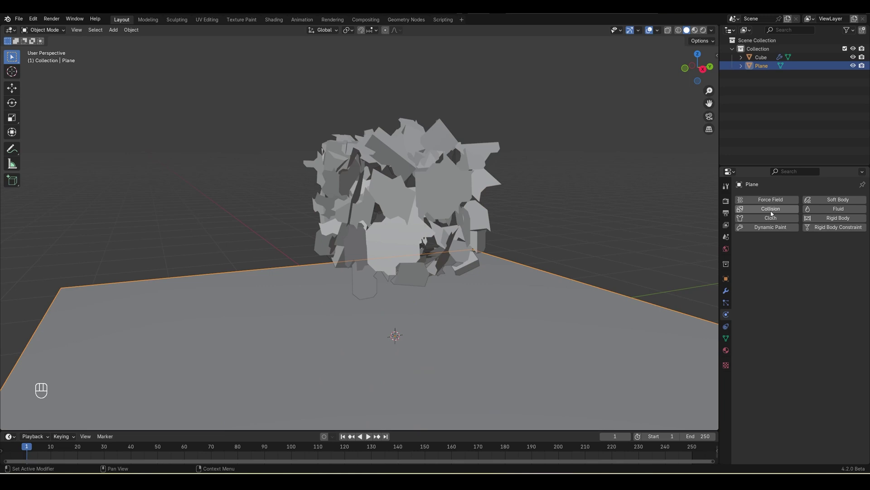
click(774, 212)
Play the fragment simulation and return to the first frame.
click(370, 440)
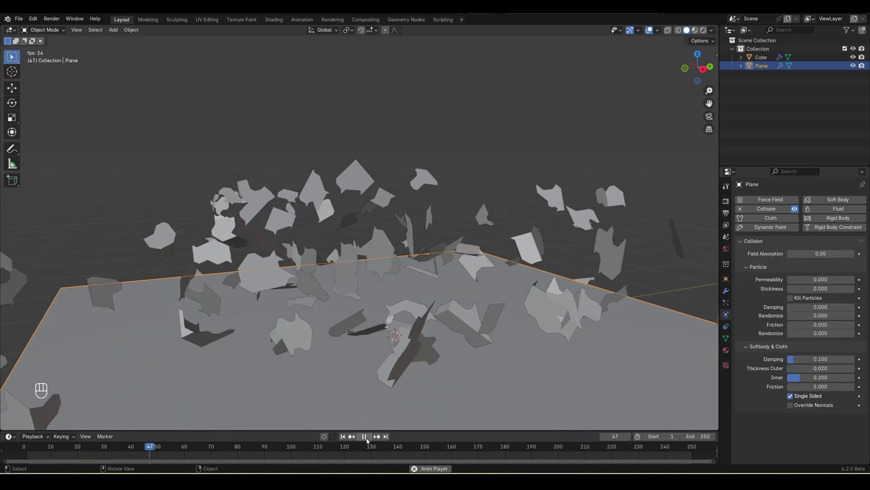
click(369, 440)
click(344, 440)
click(395, 352)
click(418, 341)
click(438, 343)
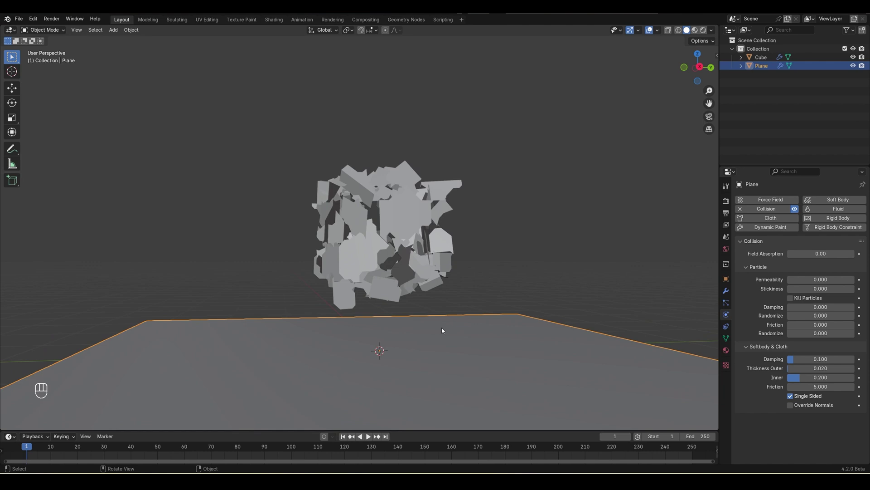
Delete the demo fractured cube and plane from the scene.
click(347, 439)
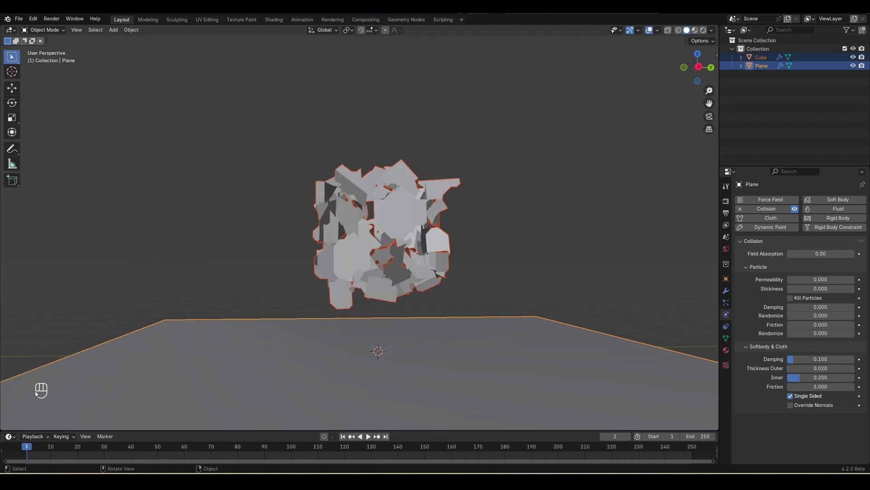
key(Delete)
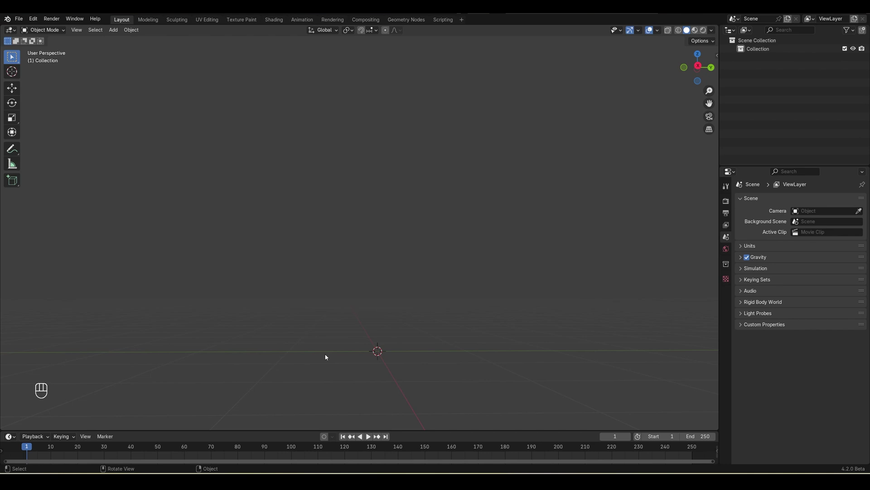
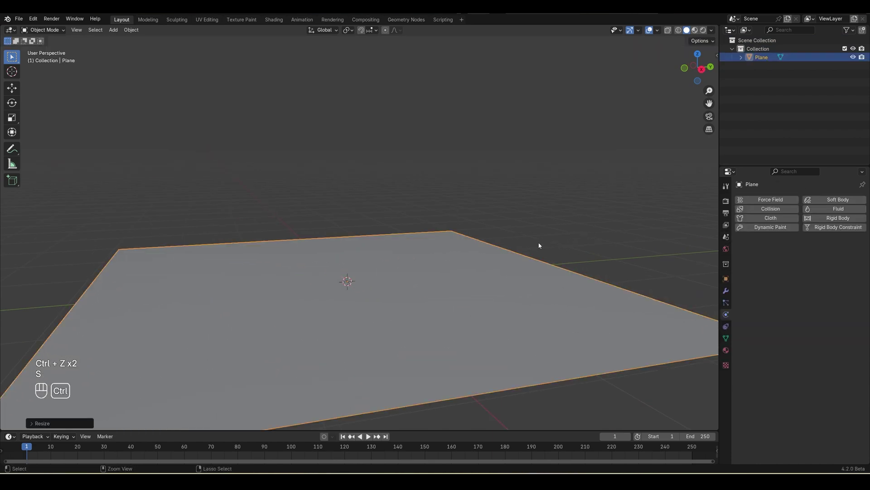
Append the cream collection and select the Cream_3 tube.
key(ctrl+a)
drag(22, 21, 41, 119)
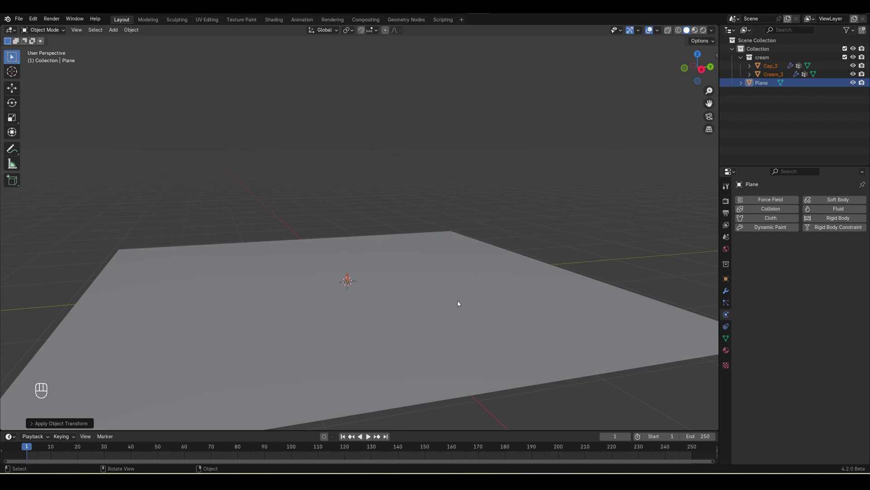
click(430, 243)
click(773, 70)
Scale the tube, rotate it 90° about Z and confirm its position on the plane.
key(s)
drag(491, 383, 396, 344)
key(r)
key(z)
key(9)
key(0)
click(395, 347)
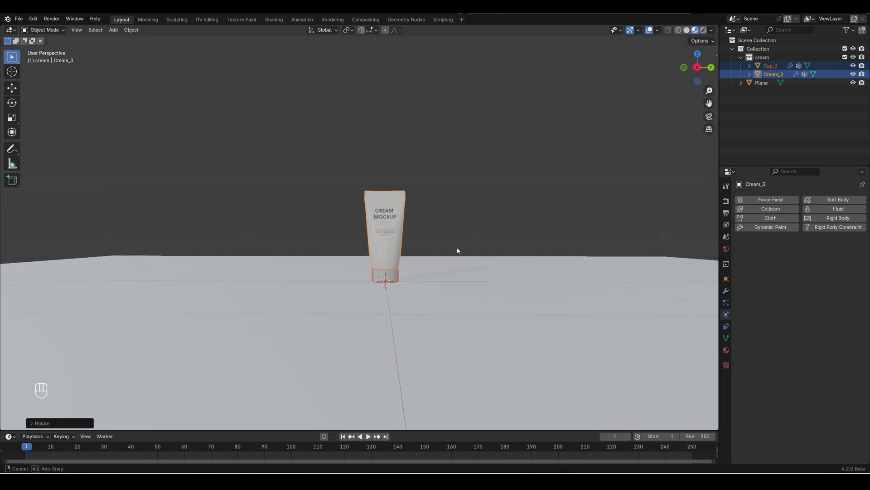
middle_click(483, 258)
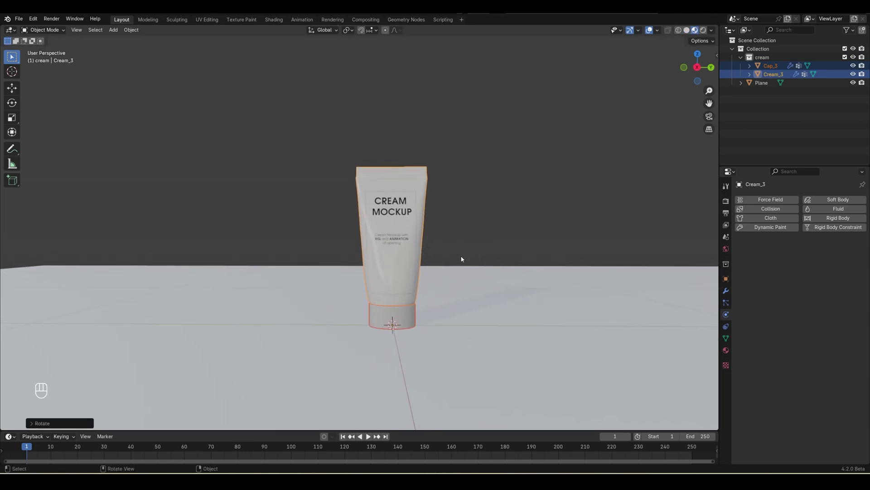
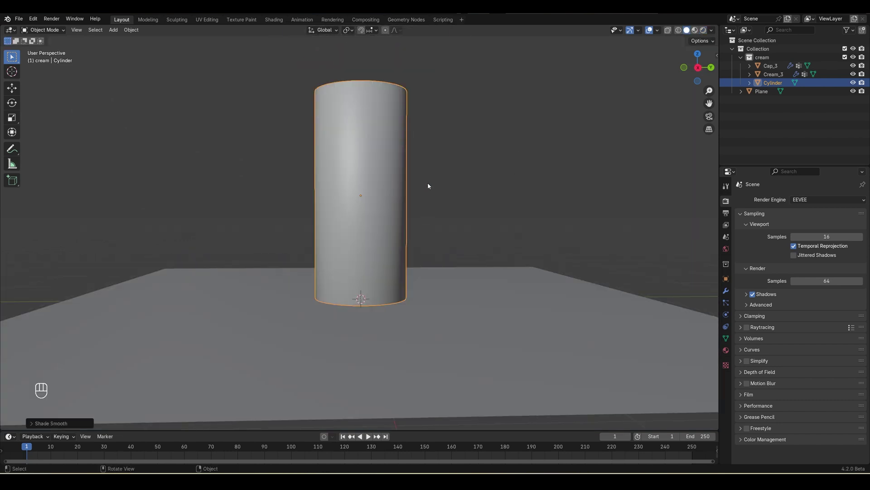
Position the cylinder in front view and subdivide it with loop cuts in Edit Mode.
key(KP_1)
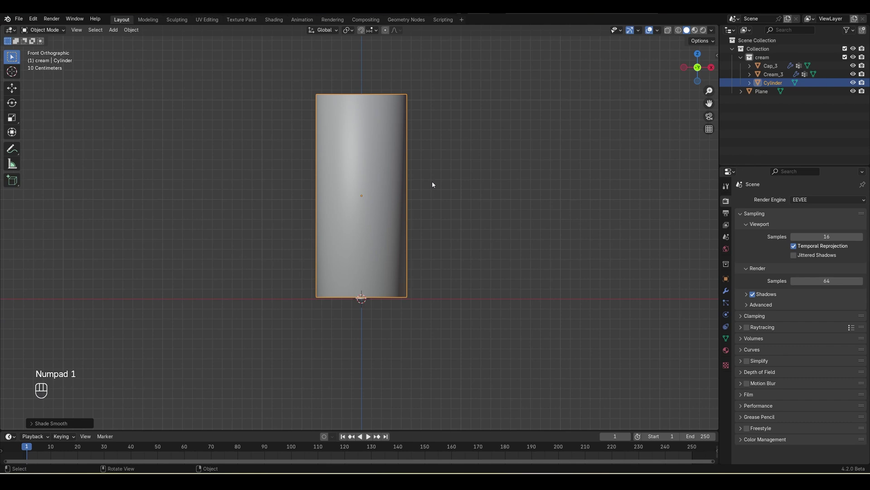
key(g)
key(z)
key(Tab)
key(ctrl+r)
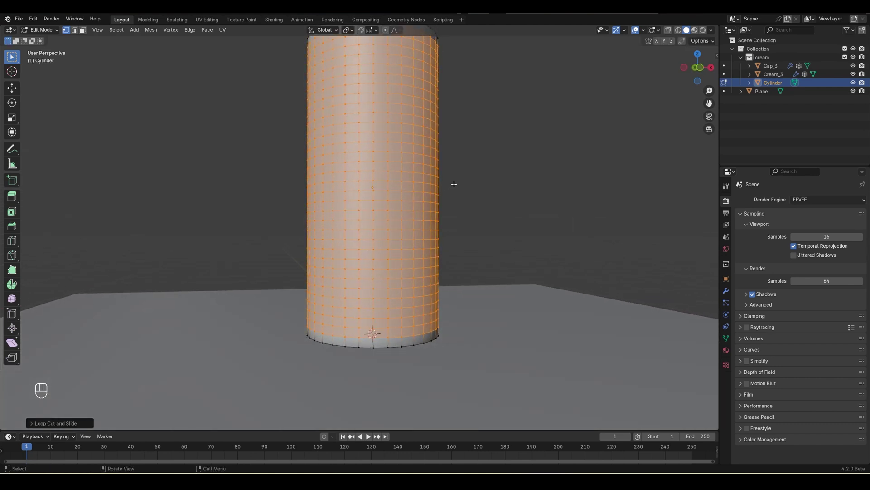
key(Tab)
Select the cylinder's top face and inset it into a ring.
key(Tab)
key(3)
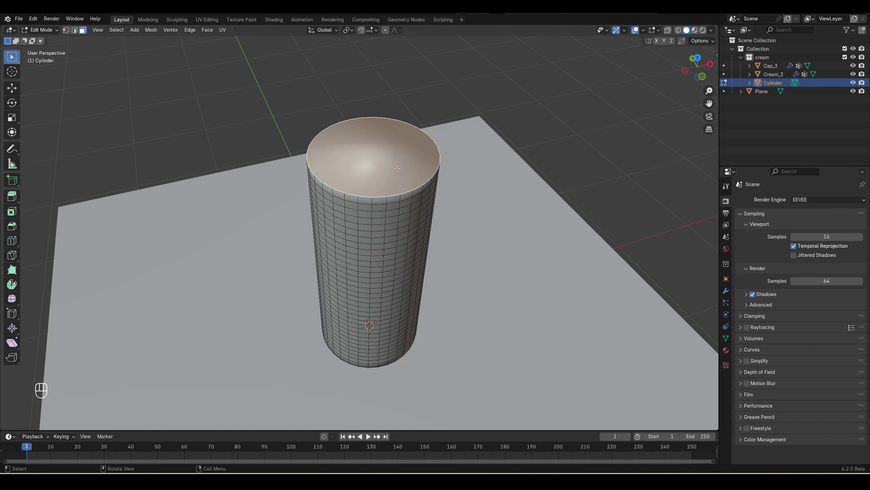
key(i)
key(i)
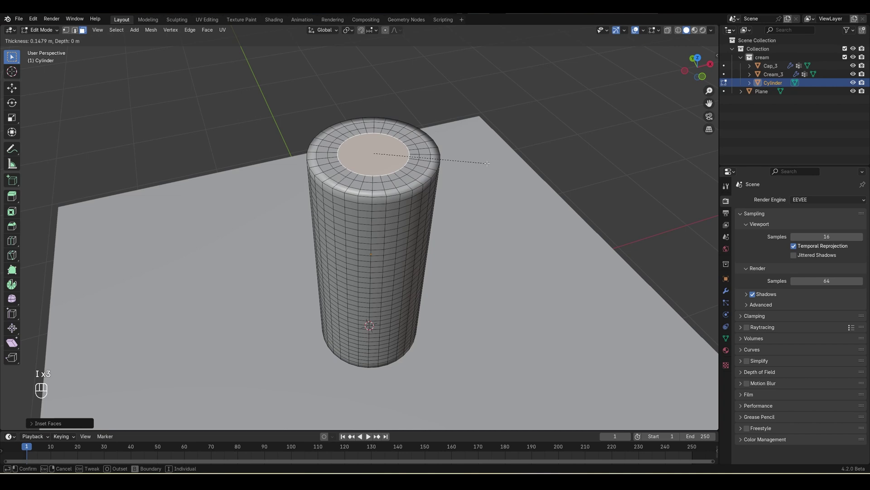
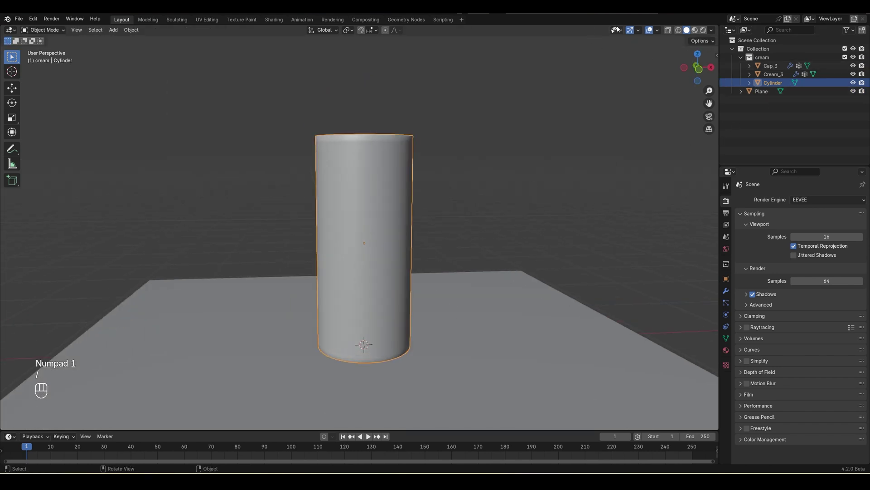
Select Cap_3 and Cream_3 and enlarge them to fill the cylinder.
drag(780, 85, 779, 85)
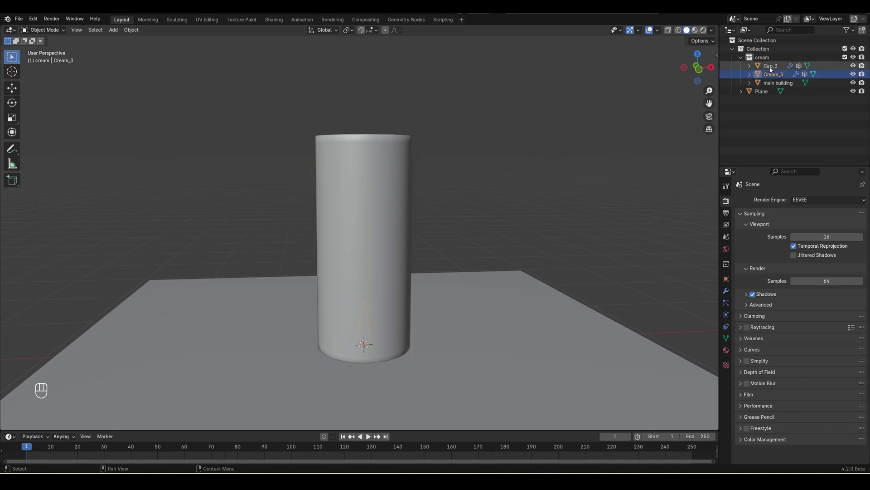
click(773, 69)
click(669, 33)
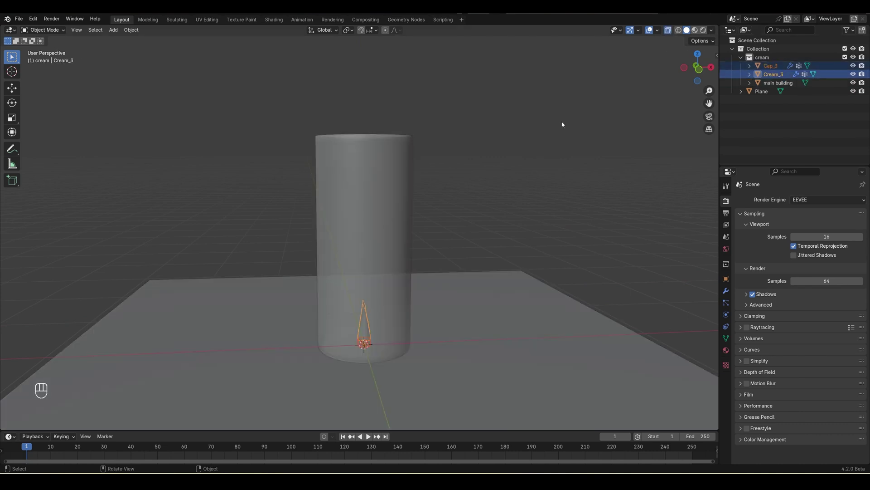
key(KP_1)
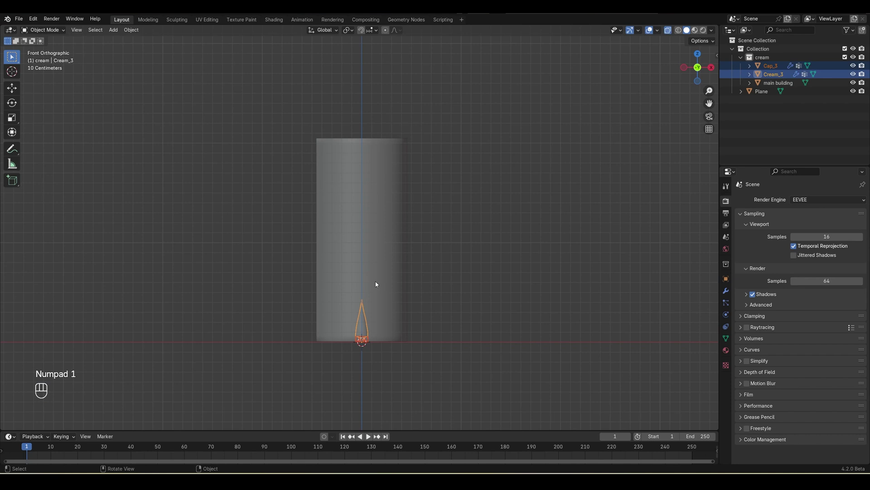
key(s)
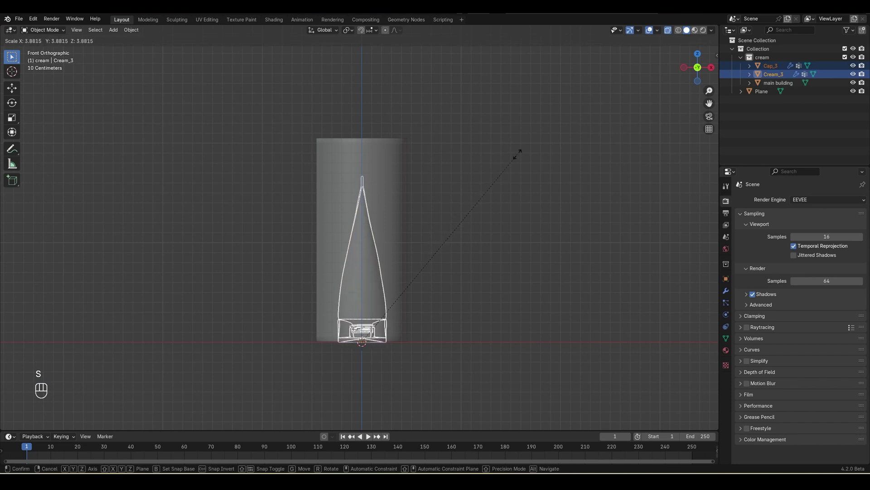
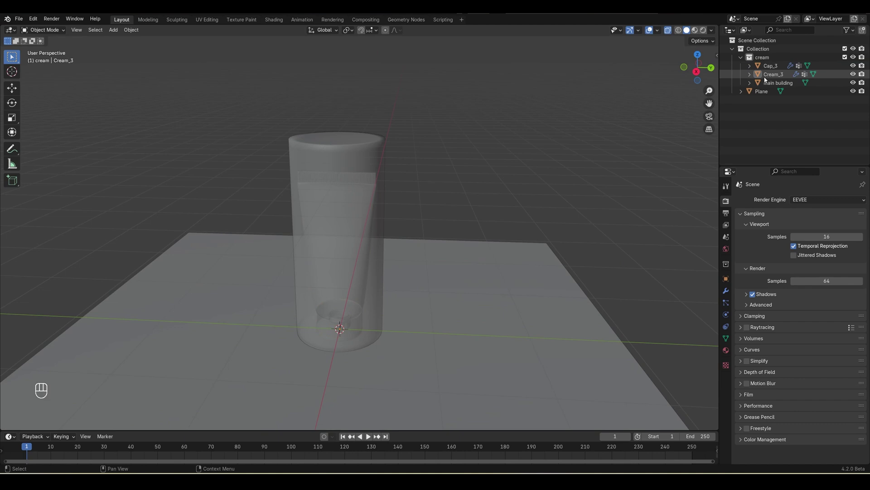
Apply the enlarged scale to the tube and cap.
click(775, 67)
key(ctrl+a)
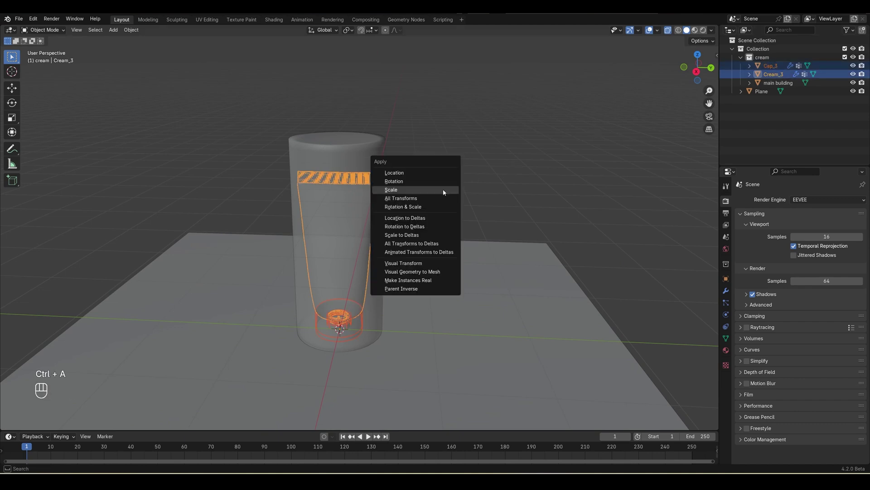
click(780, 81)
key(ctrl+a)
key(KP_1)
Select the main building cylinder and add a Shader Editor area below the viewport.
click(444, 278)
drag(15, 324, 19, 339)
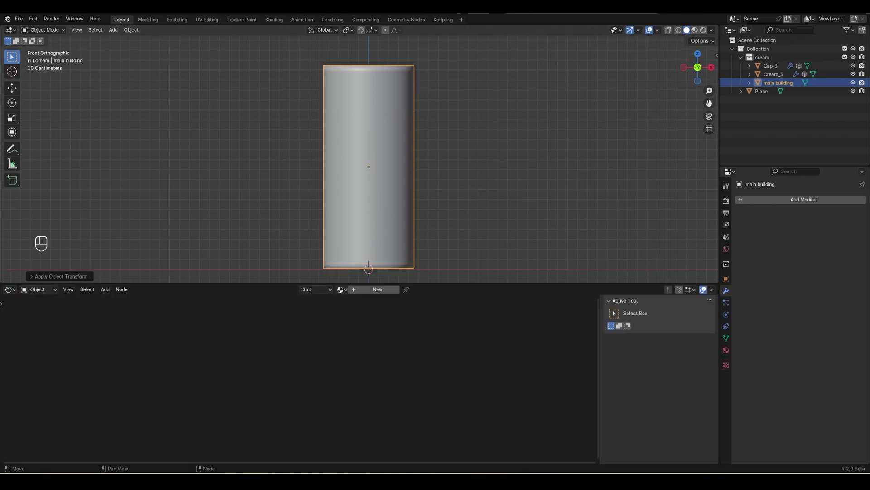
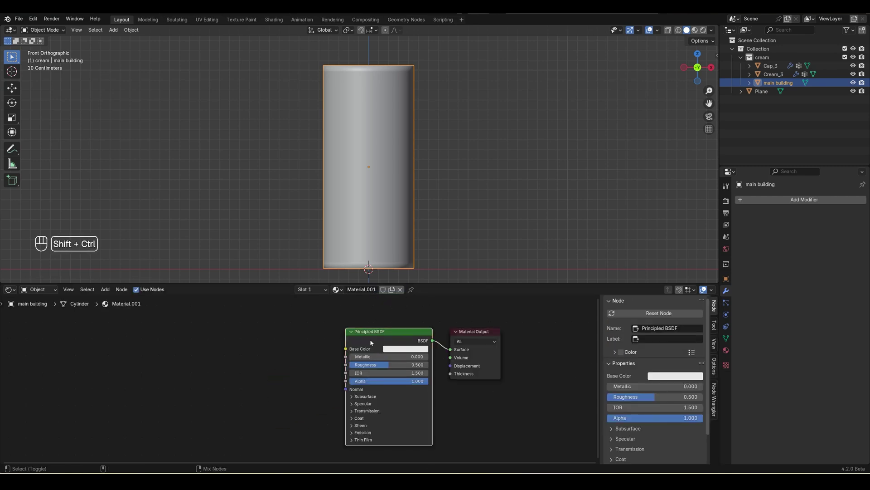
Load the facade texture set and wire its Metallic map into the building's shader.
key(ctrl+shift+t)
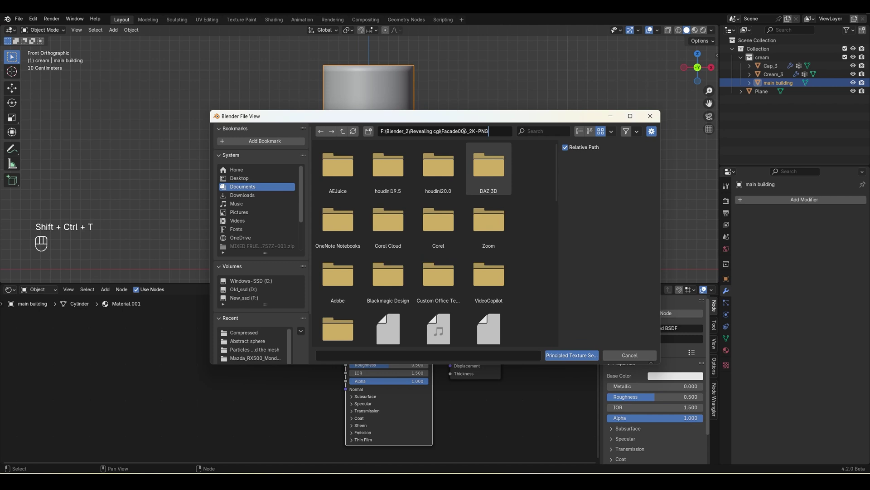
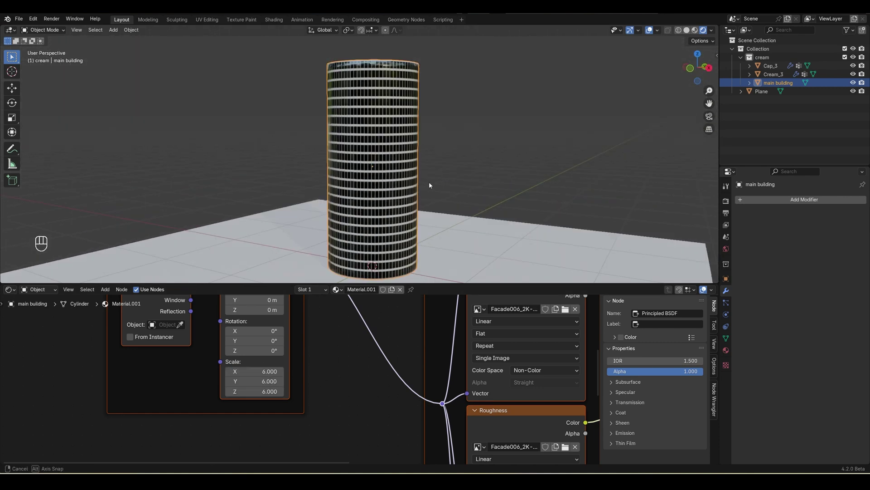
drag(473, 358, 397, 384)
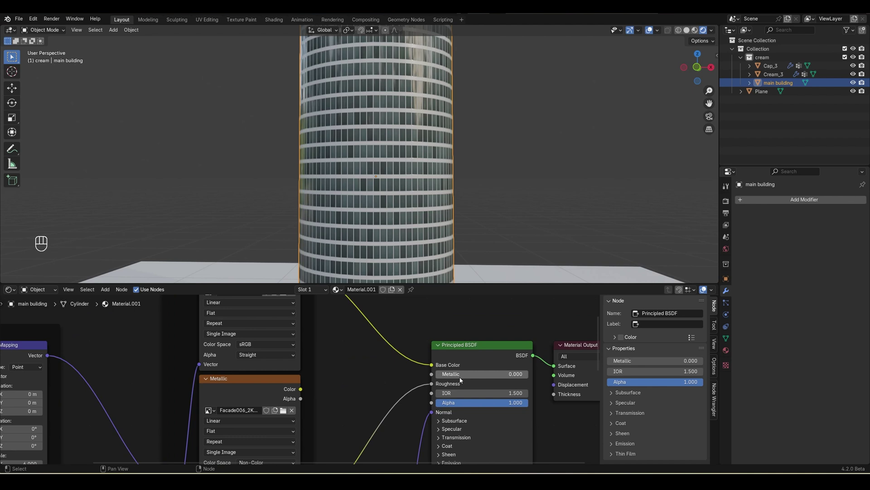
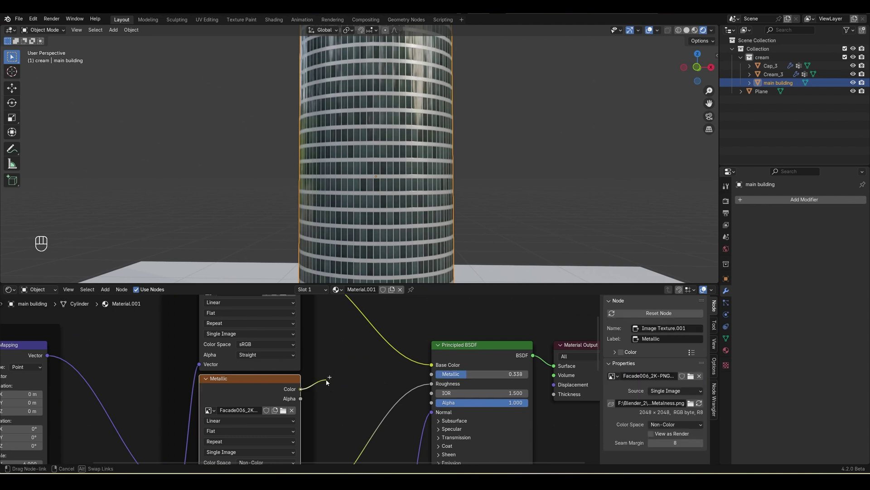
key(shift+a)
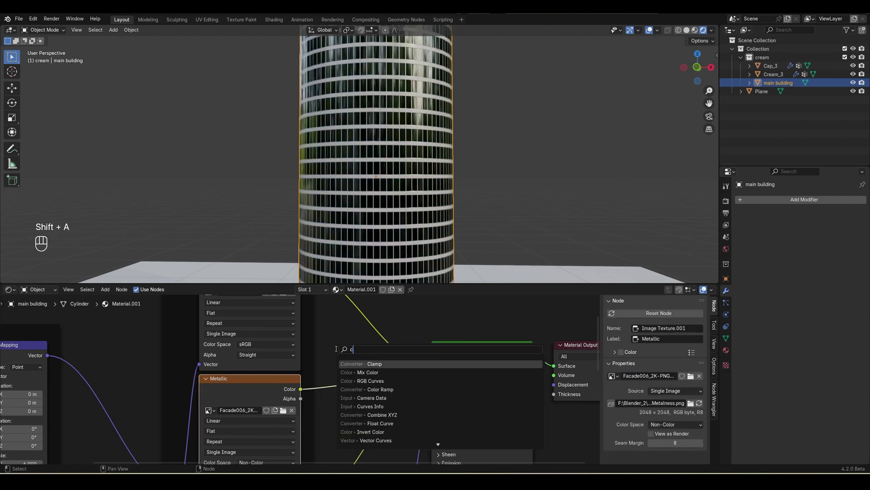
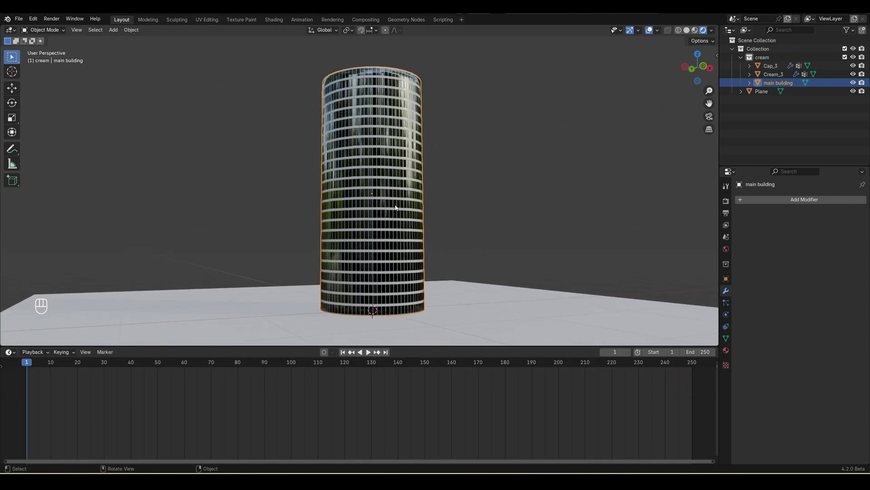
Add particle system and Explode modifiers to the main building and preview it shattering.
drag(136, 32, 273, 280)
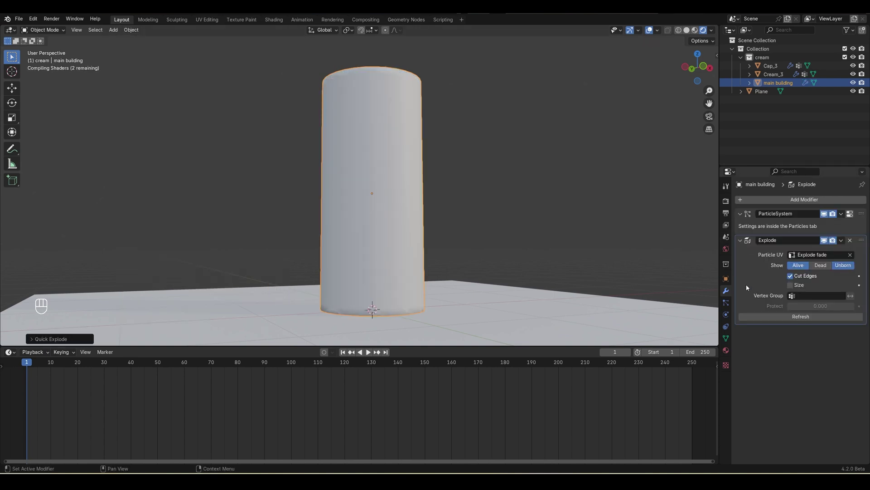
click(690, 33)
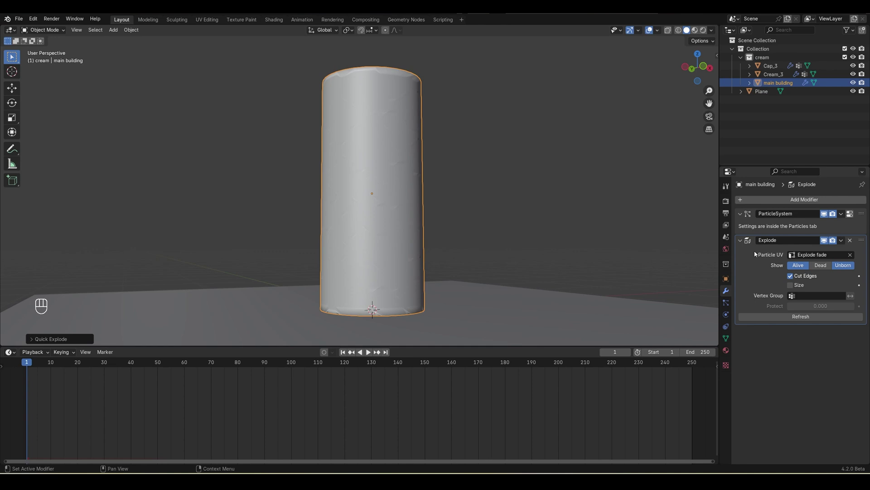
click(372, 353)
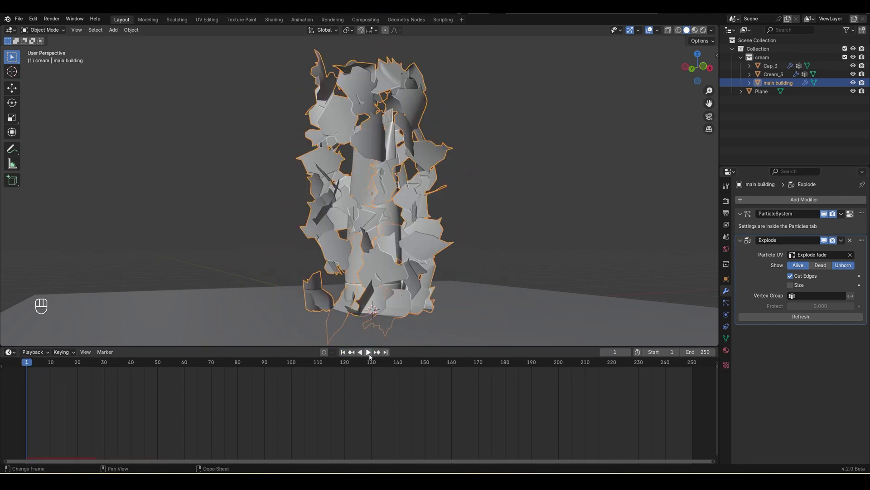
click(370, 357)
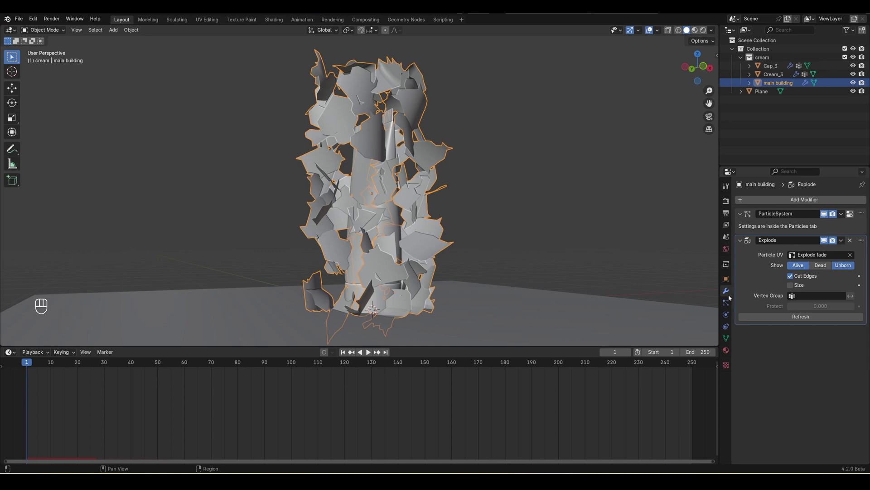
click(730, 304)
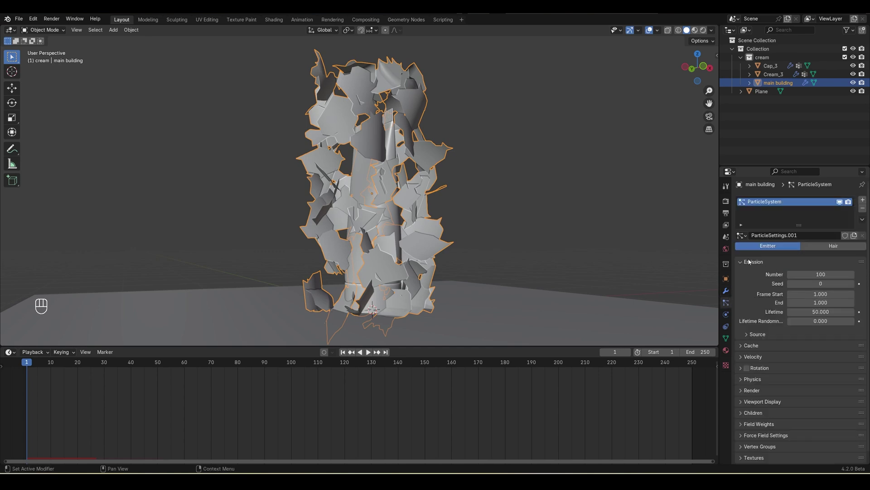
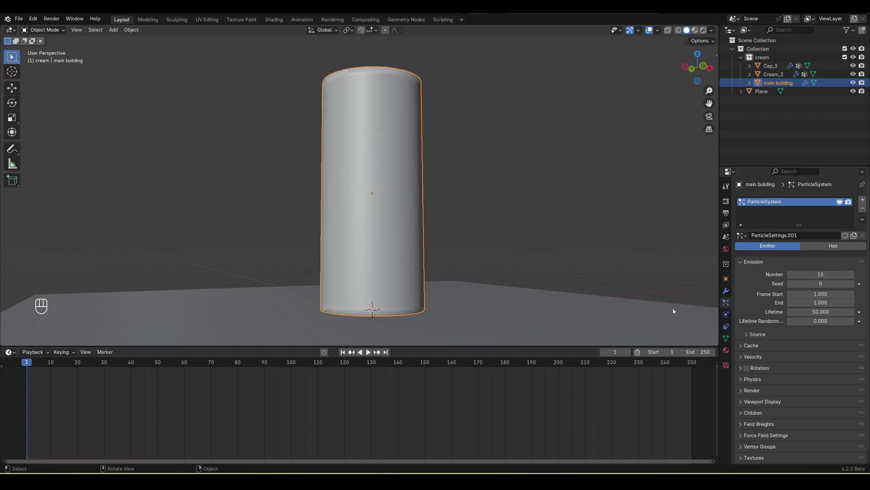
Set emission to 25 particles starting and ending at frame 5 for larger pieces.
click(343, 355)
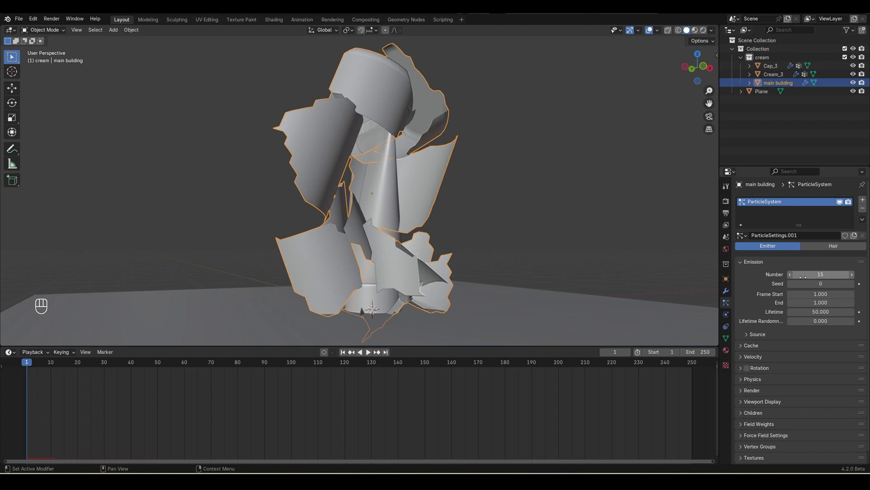
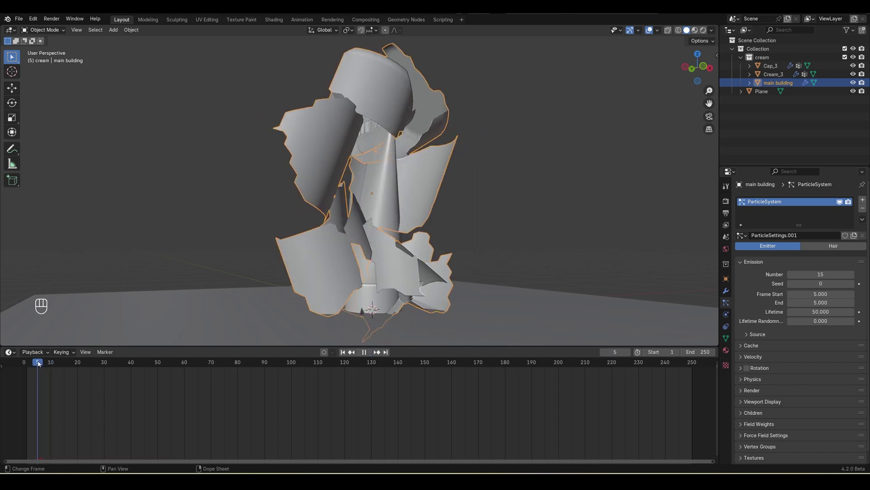
click(38, 365)
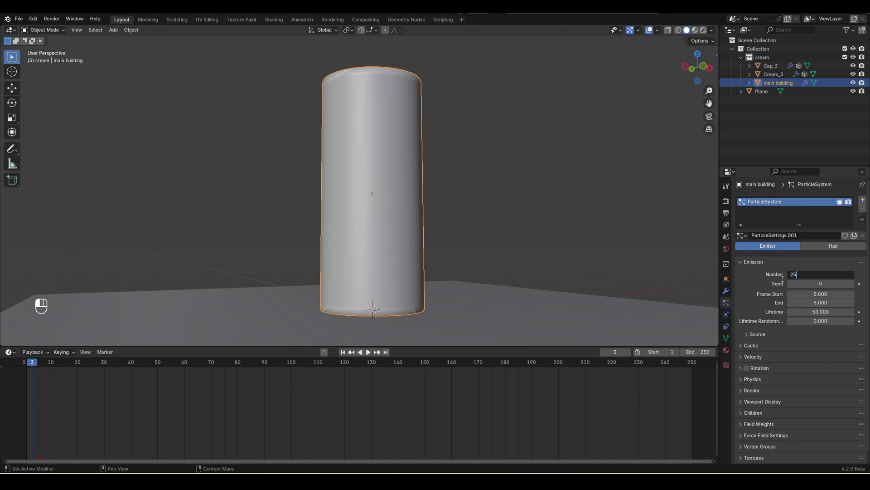
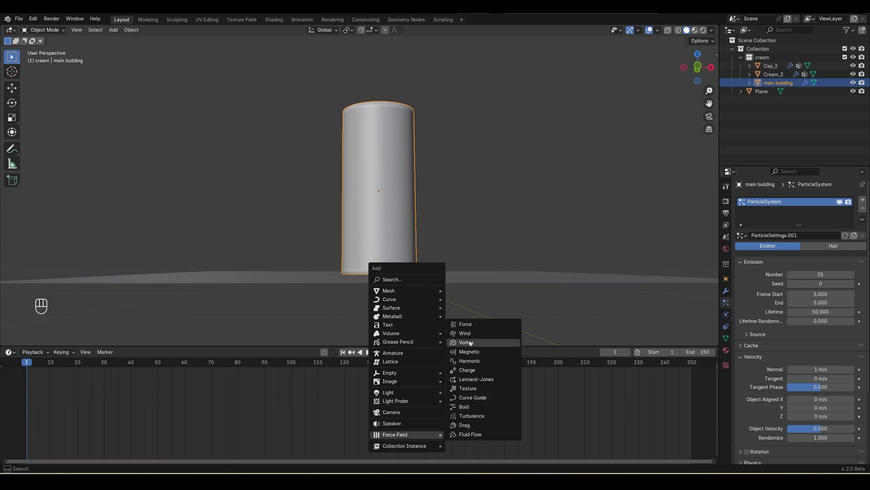
Add a Wind force field, tilt it toward the building and move it to a new 'force' collection.
key(r)
key(g)
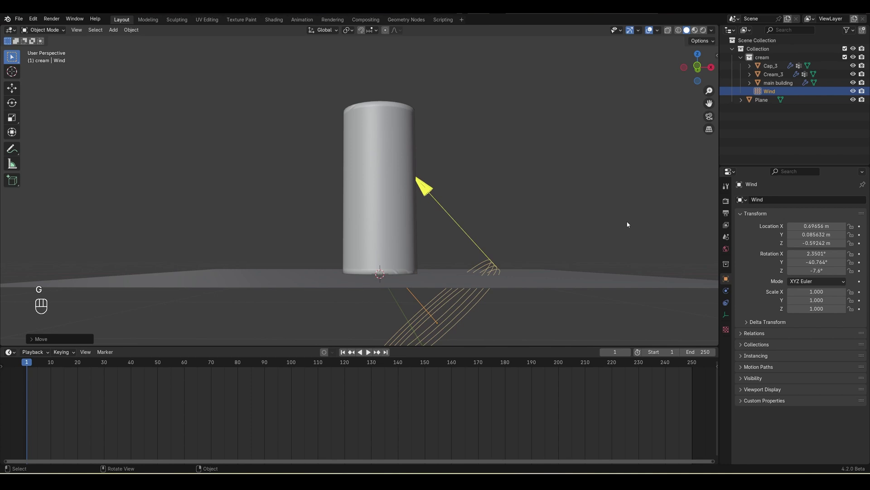
key(m)
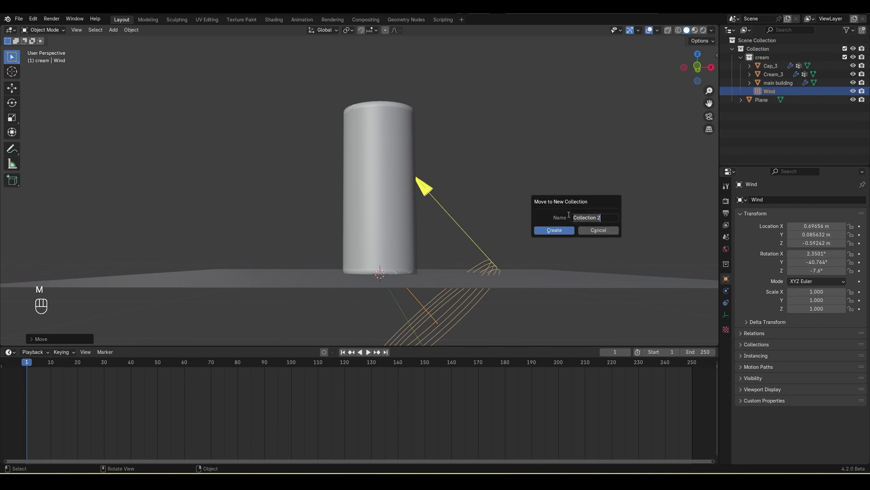
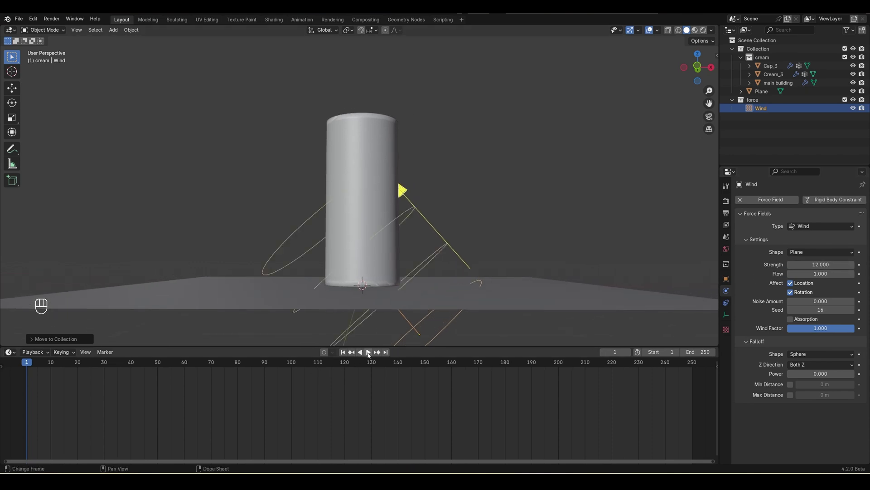
Set wind Strength 12, preview the fragments blowing sideways and save as Tutorial.blend.
click(372, 356)
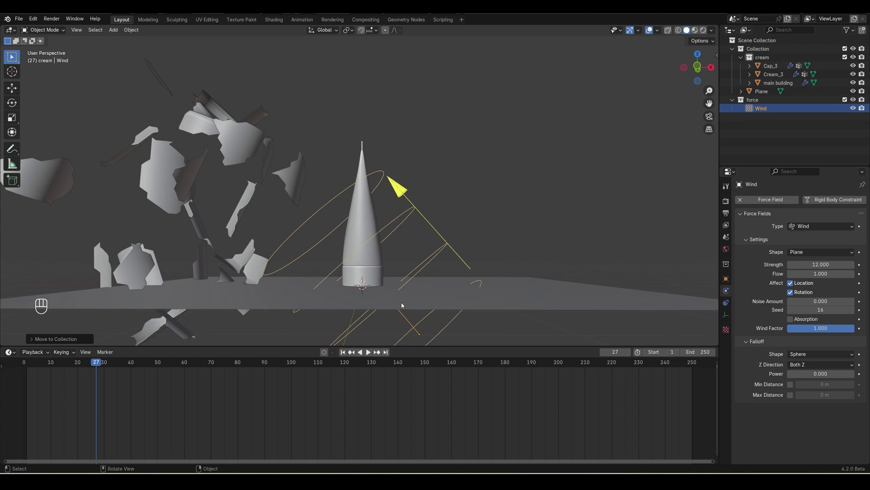
key(ctrl+s)
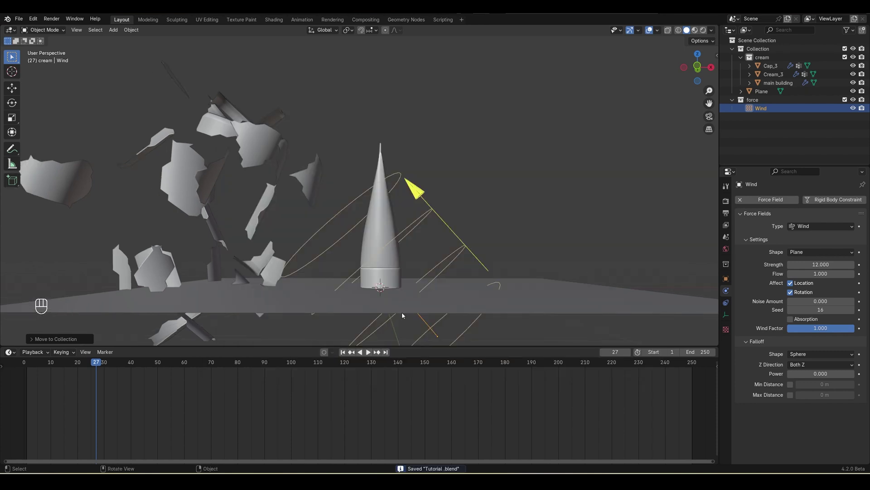
key(r)
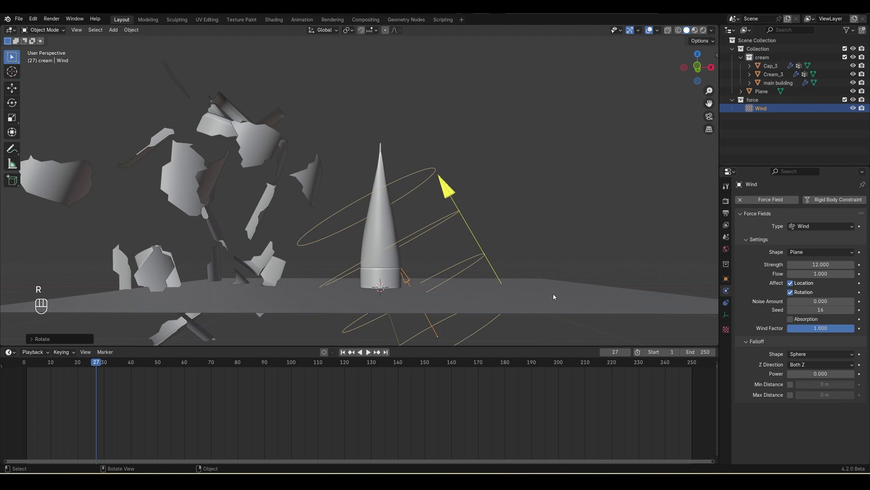
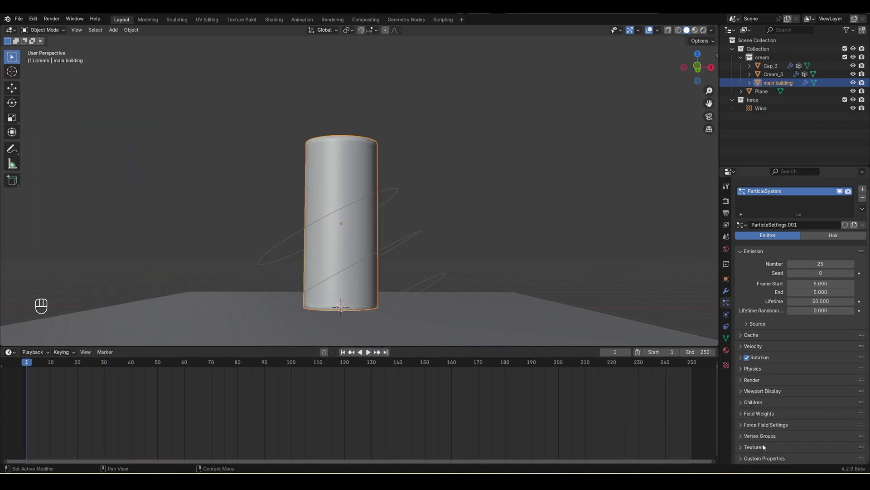
Lower the particles' Gravity field weight to 0.572, preview the drift and save.
click(763, 415)
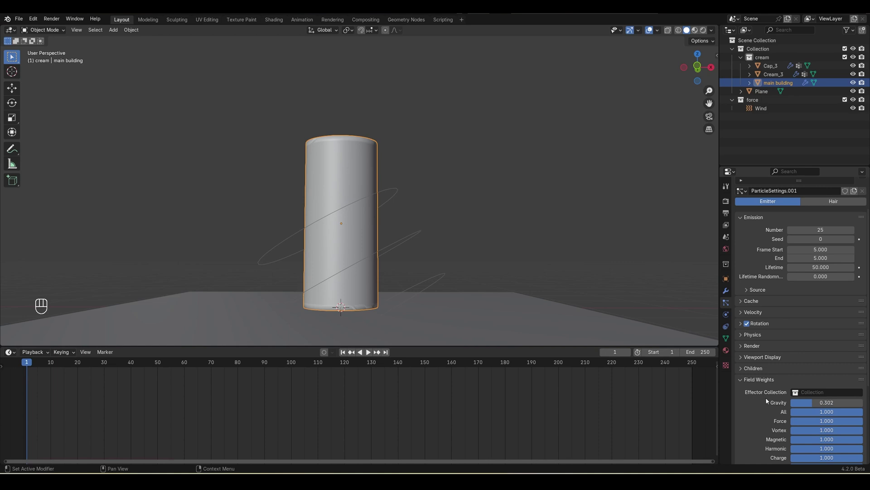
click(373, 354)
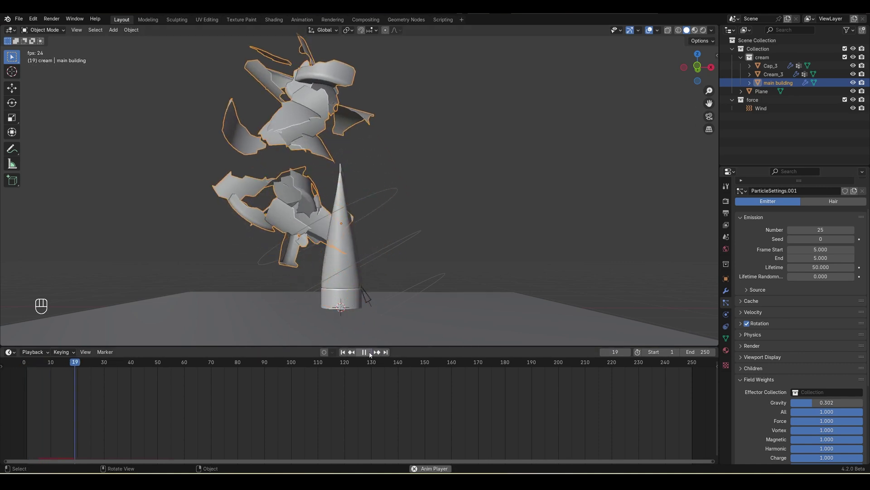
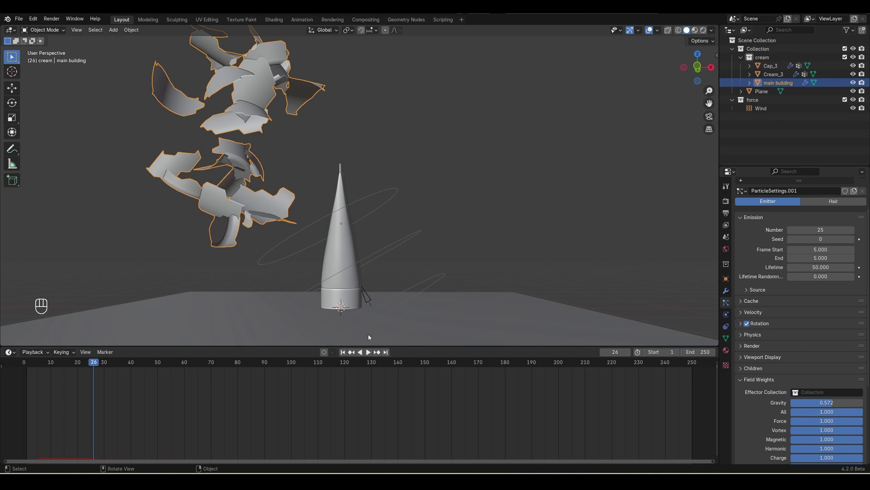
key(ctrl+s)
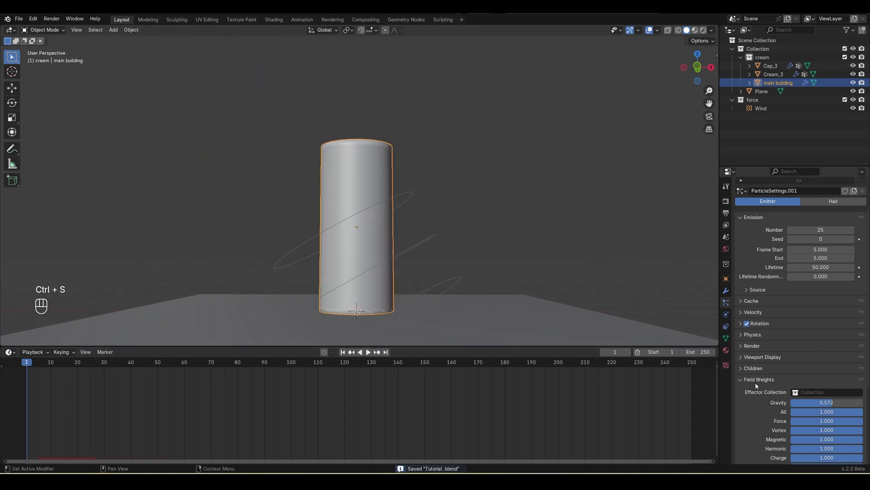
Give the main building Cloth physics with Shear stiffness 15, cache start 5, and play it crumpling.
click(761, 384)
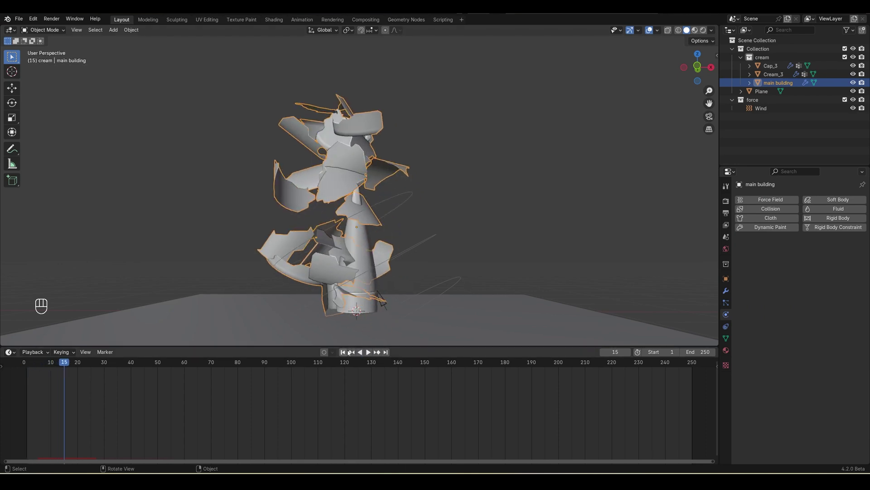
click(775, 221)
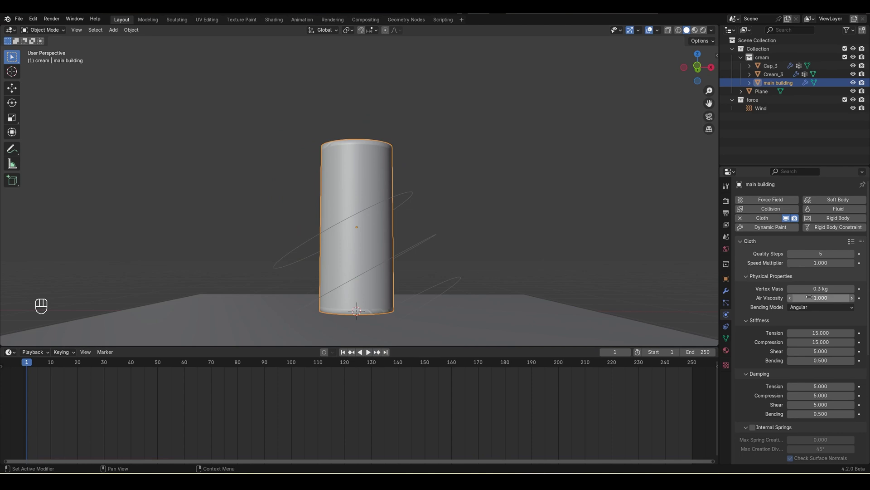
drag(857, 244, 781, 273)
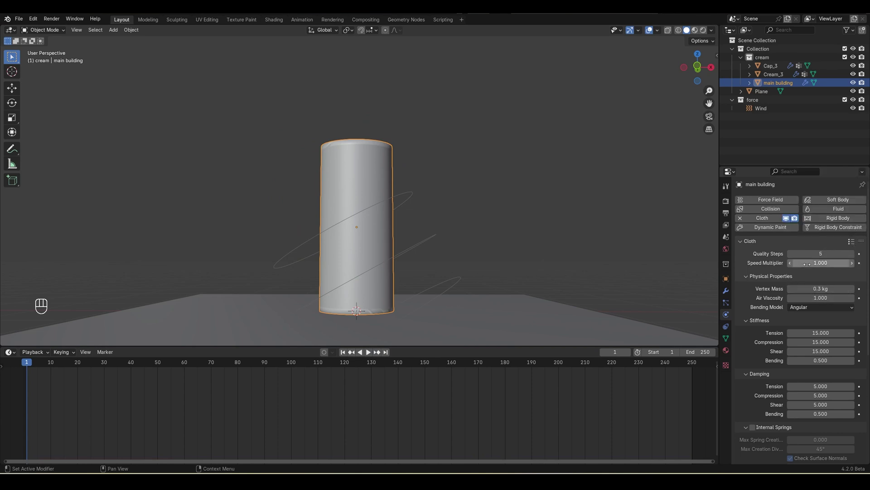
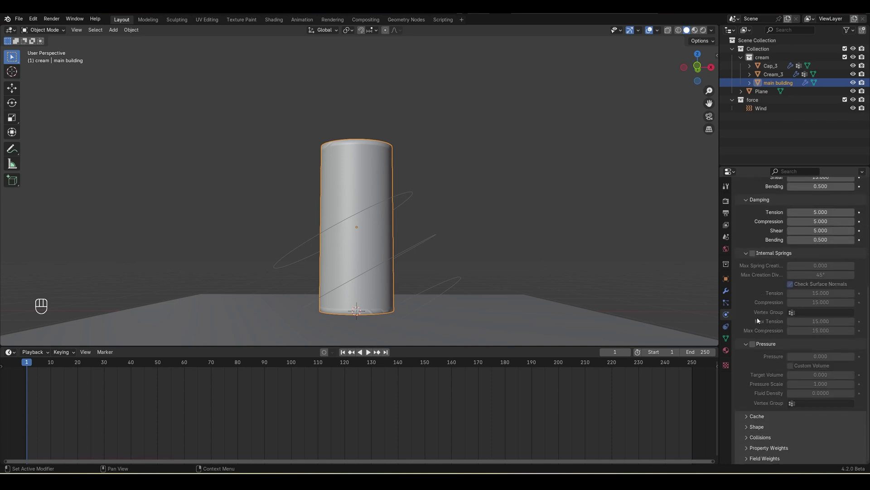
drag(758, 438, 371, 355)
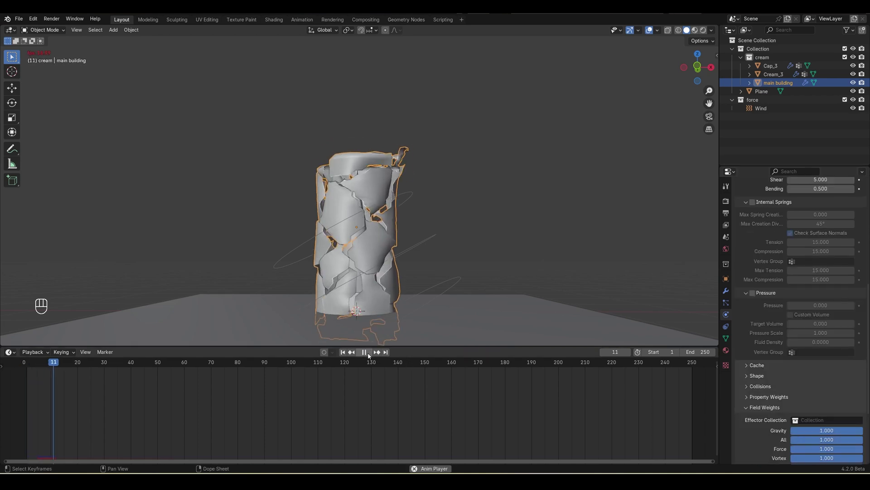
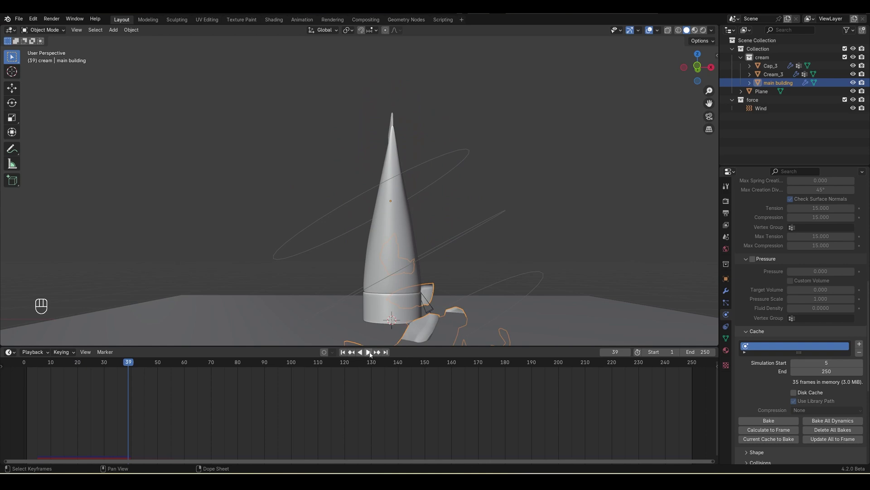
Select the main building to show its particle, Explode, Cloth and Subdivision modifiers, then rewind to frame 1.
click(346, 357)
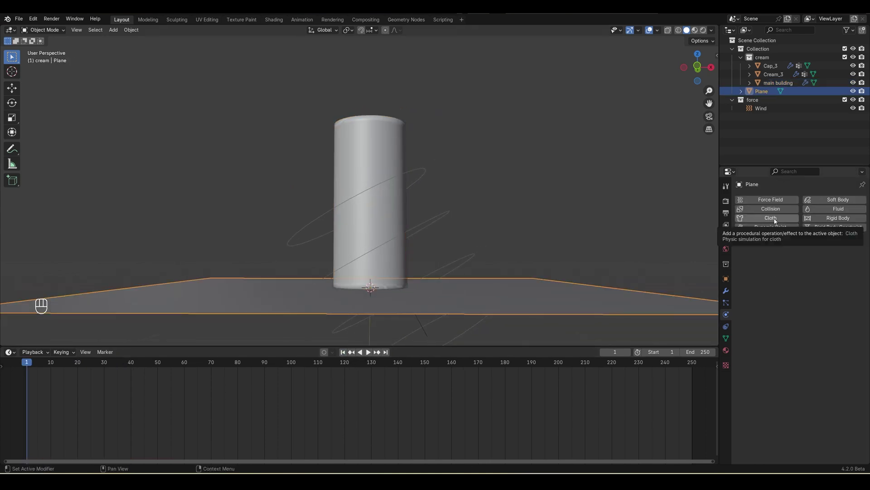
click(781, 212)
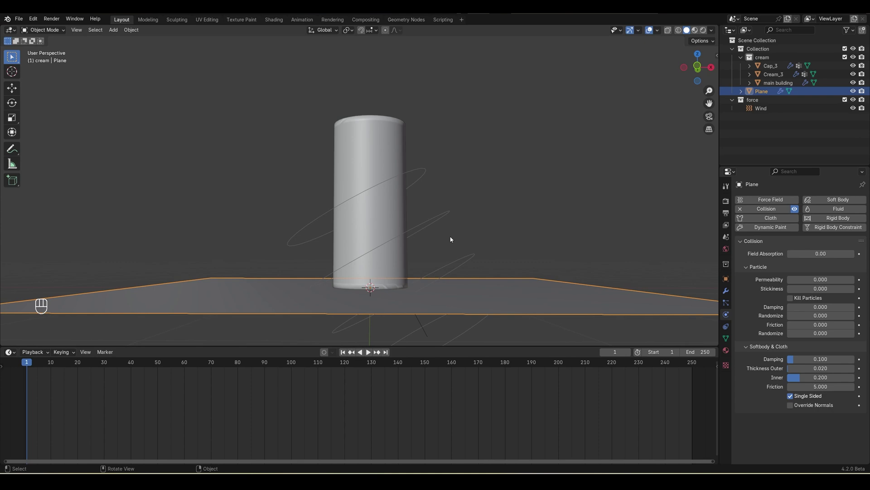
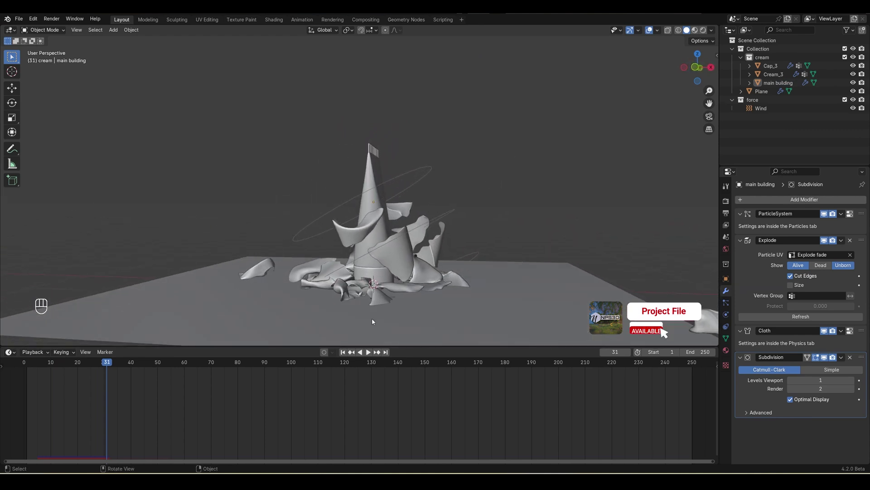
drag(826, 360, 442, 261)
Add a Turbulence force field in the force collection with strength 5, size 1, flow 1 and limited falloff.
key(shift+a)
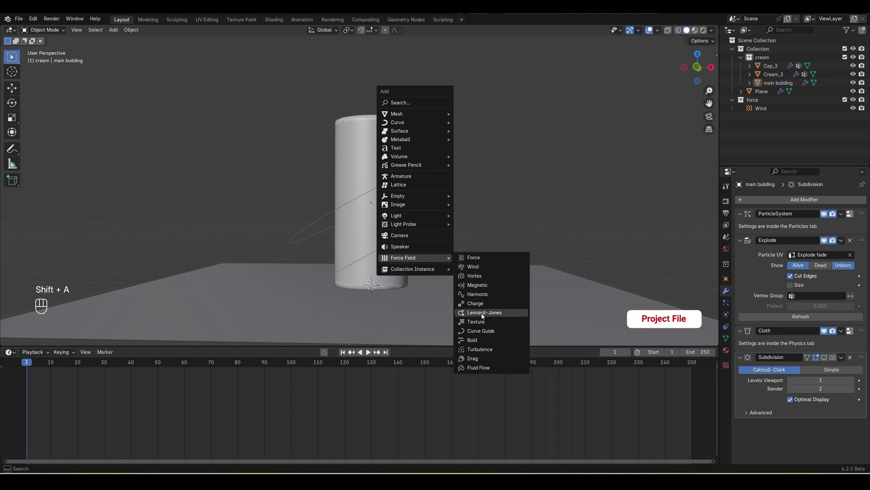
key(m)
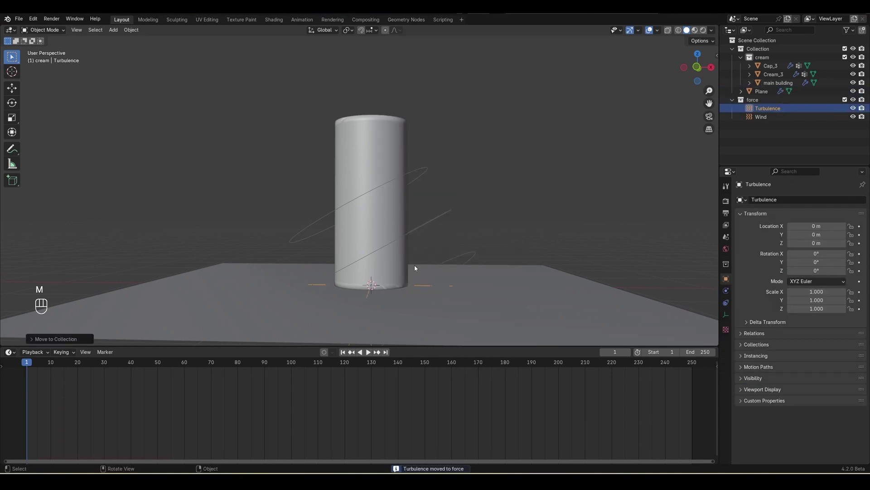
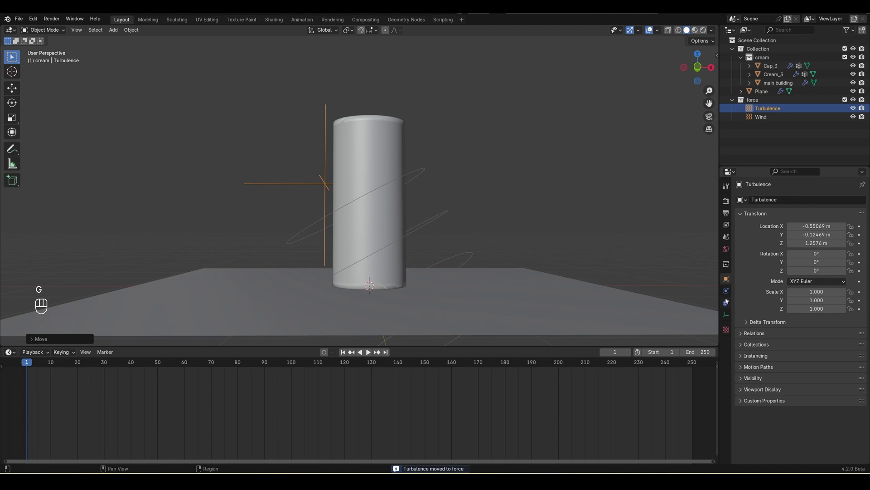
click(727, 295)
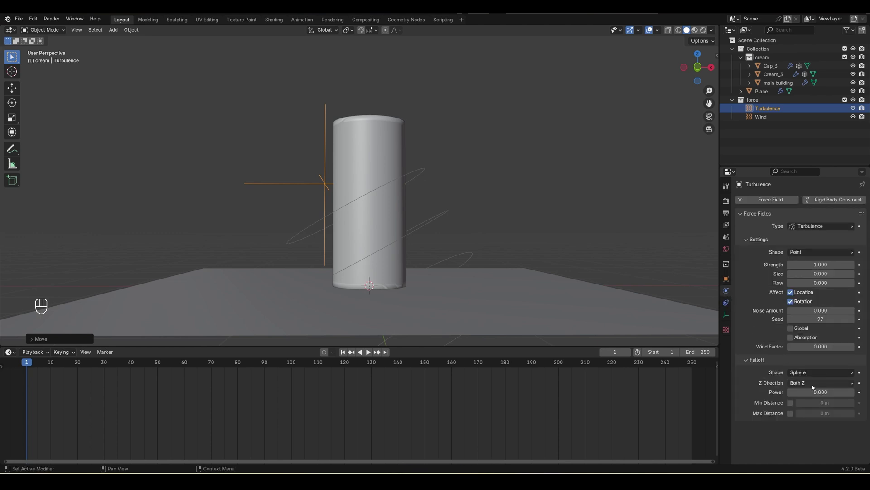
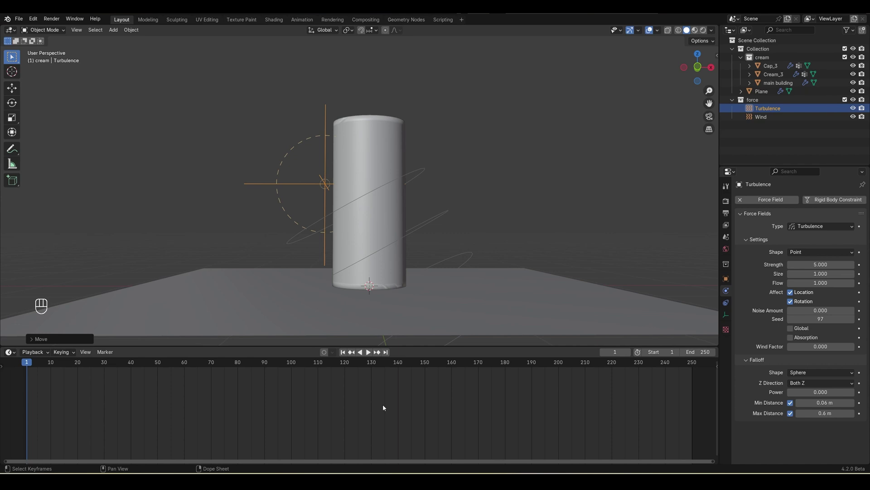
click(349, 356)
Duplicate the turbulence field below right of the tower and preview the shatter.
key(g)
key(shift+d)
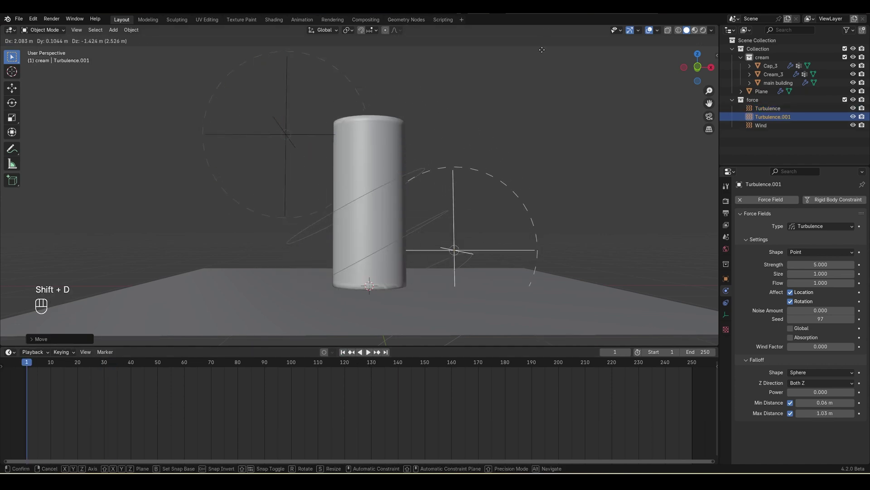
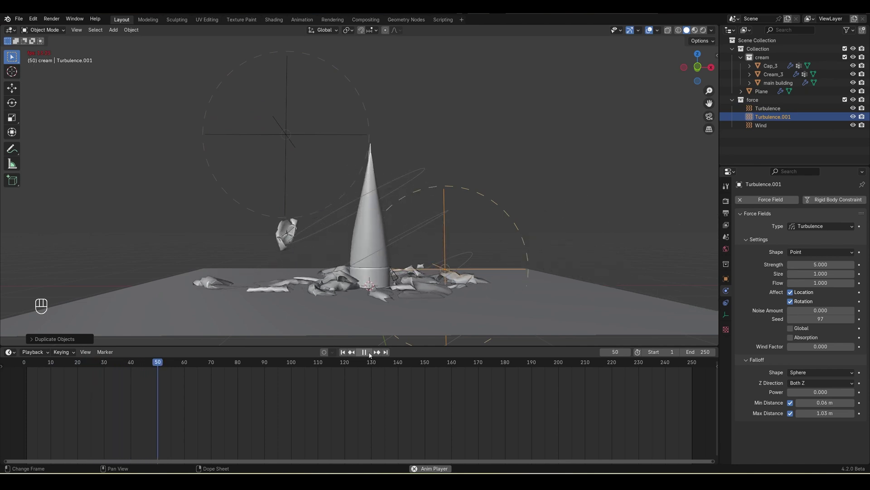
drag(371, 354, 176, 366)
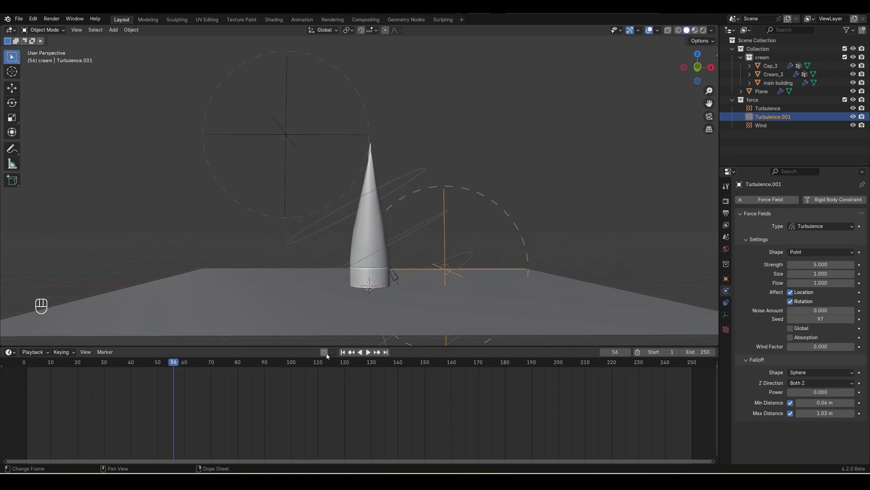
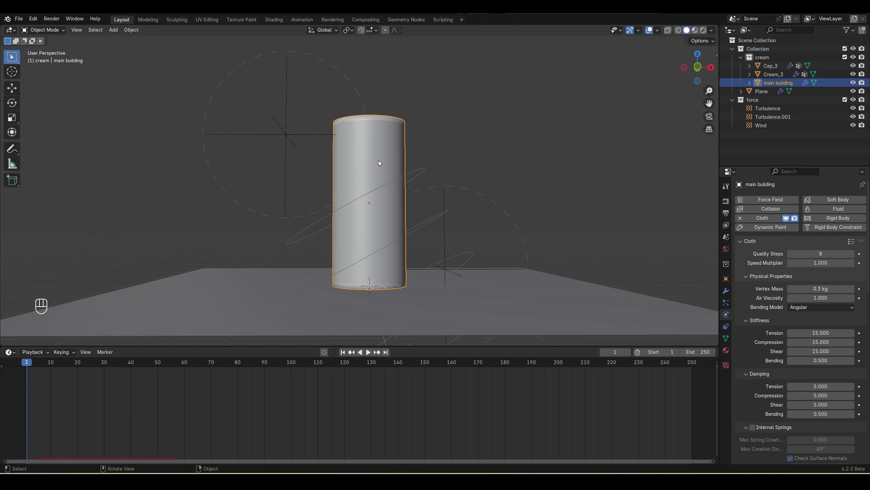
Set the building's particle lifetime to 100, end the animation at frame 100 and show Material Preview shading.
click(731, 303)
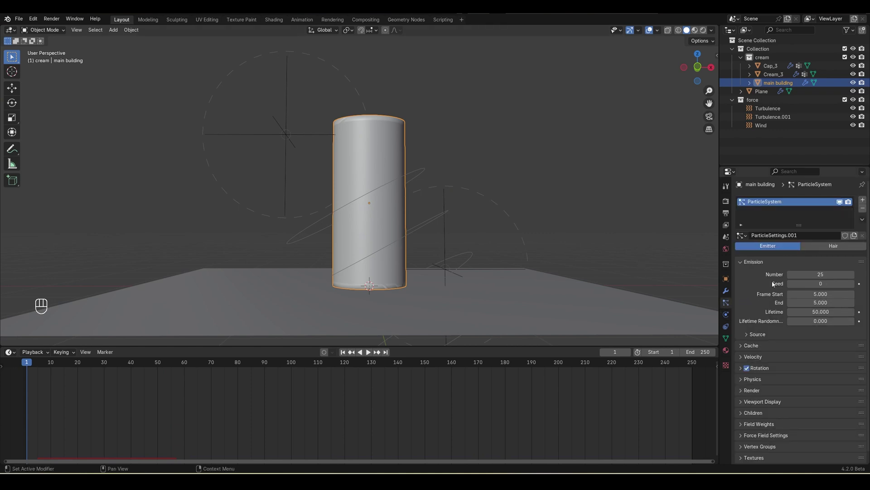
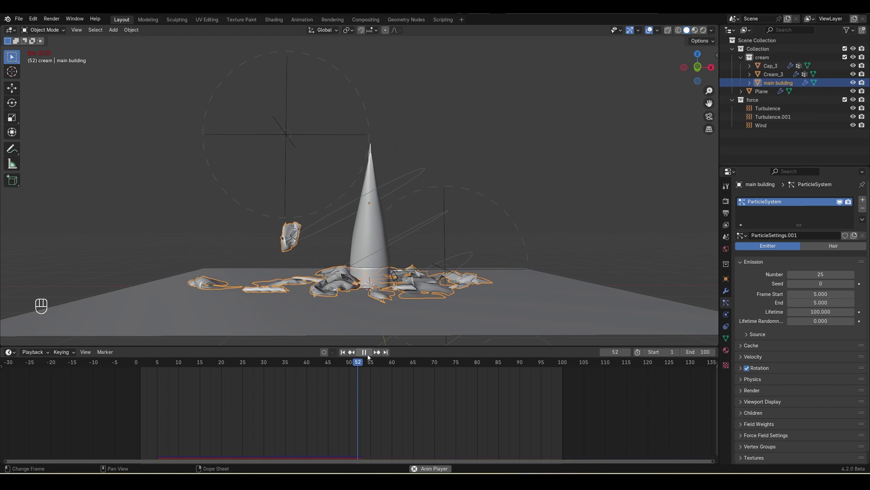
click(370, 356)
click(371, 356)
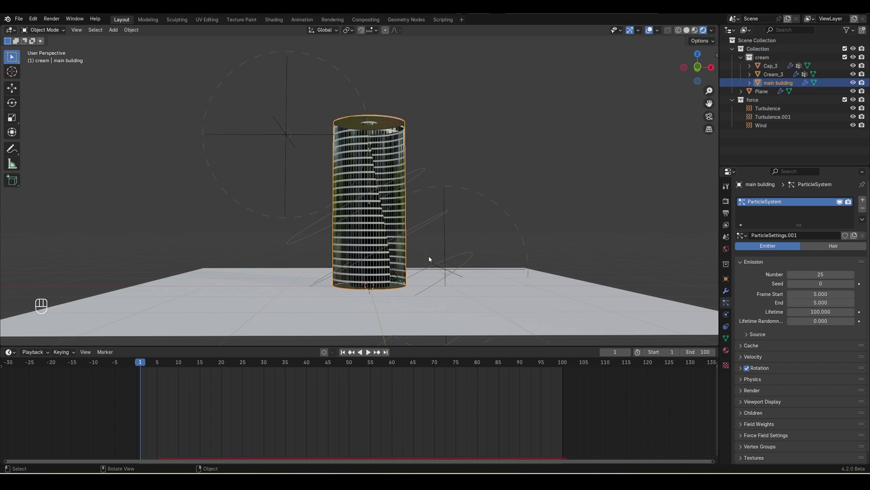
Switch to Rendered shading using Cycles with GPU Compute, viewport denoise and 32 max samples.
middle_click(728, 204)
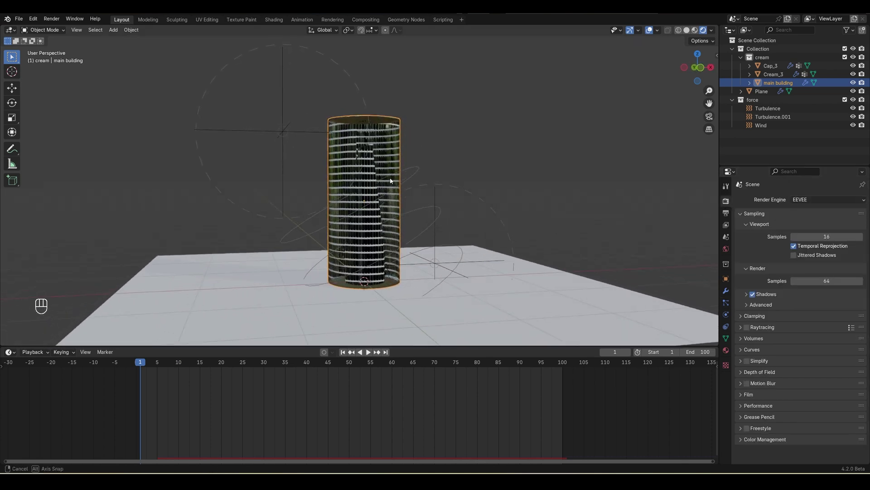
click(813, 231)
drag(815, 232, 817, 241)
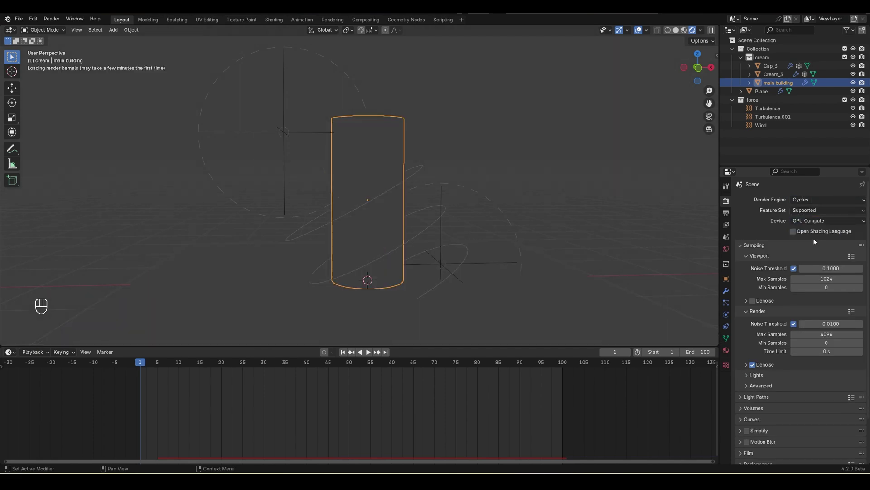
click(617, 236)
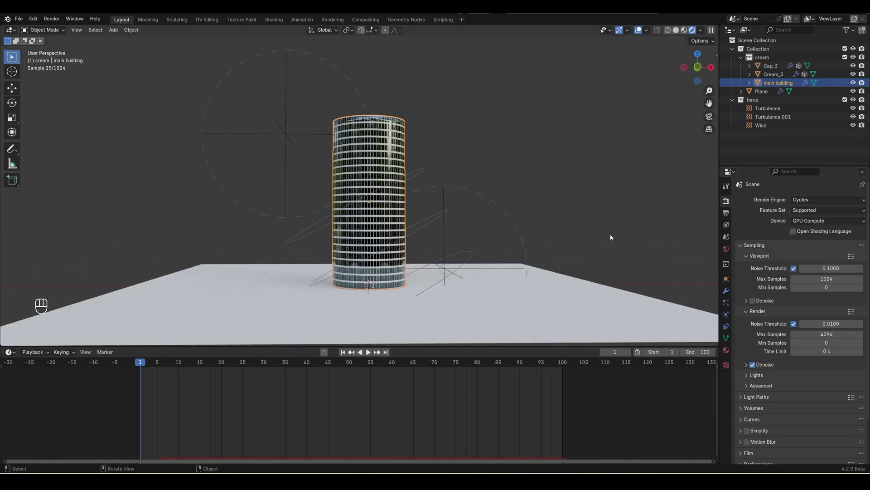
click(758, 306)
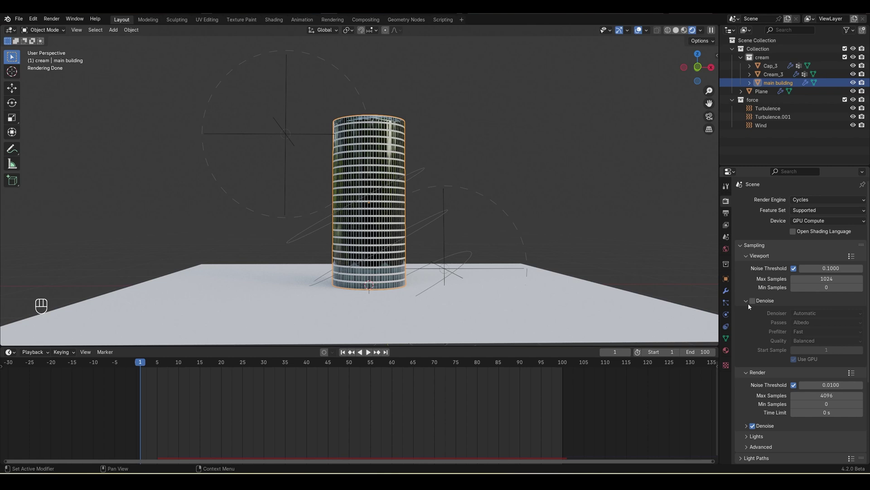
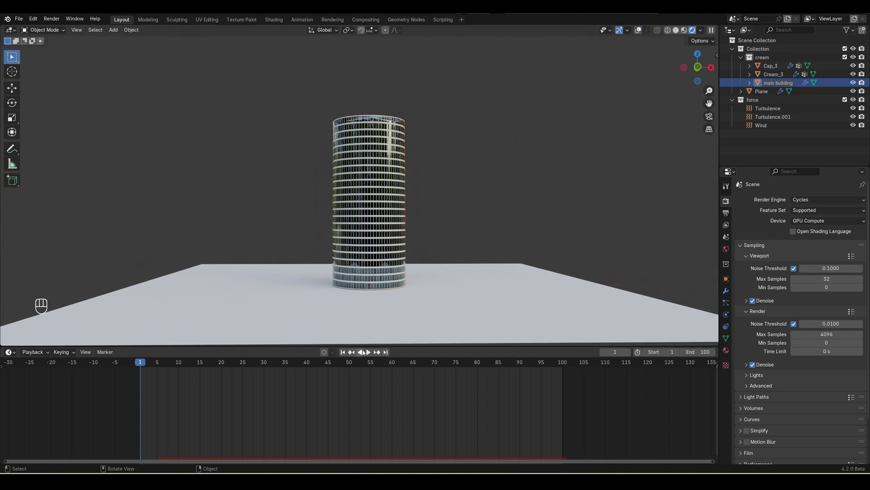
Play the shatter animation, orbiting to watch the striped cloth fragments reveal the cream tube.
click(374, 354)
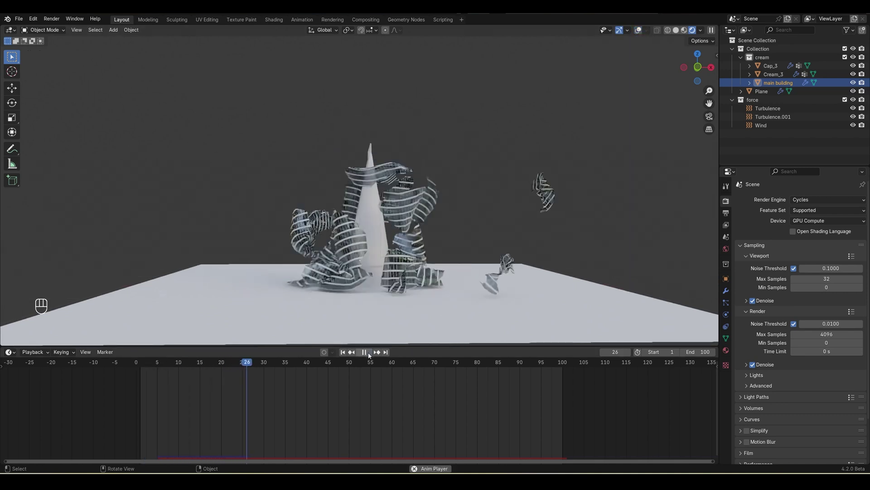
drag(343, 354, 425, 287)
key(KP_3)
click(425, 291)
click(437, 310)
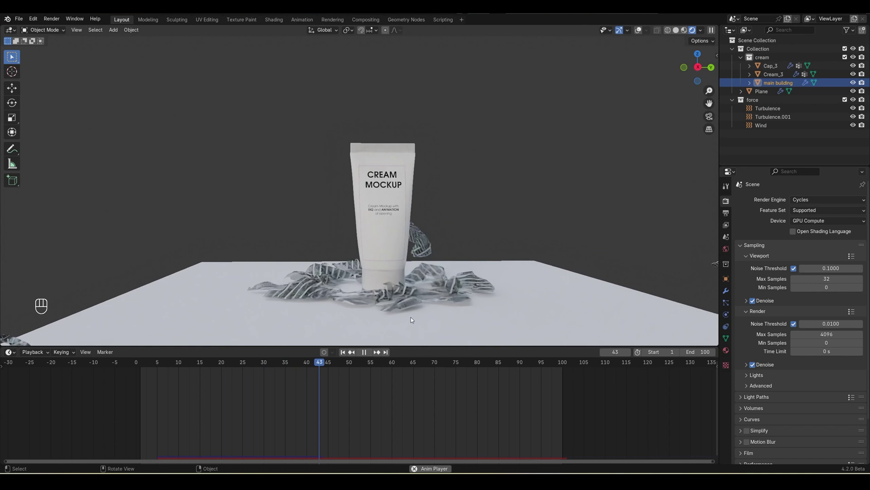
click(367, 354)
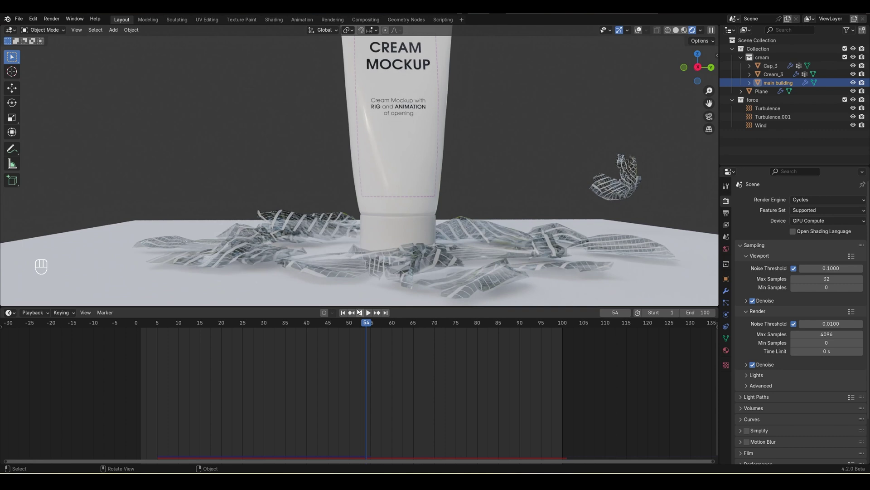
In the Shader Editor relink the Principled BSDF and Mix Shader to the tower's Material Output.
click(343, 315)
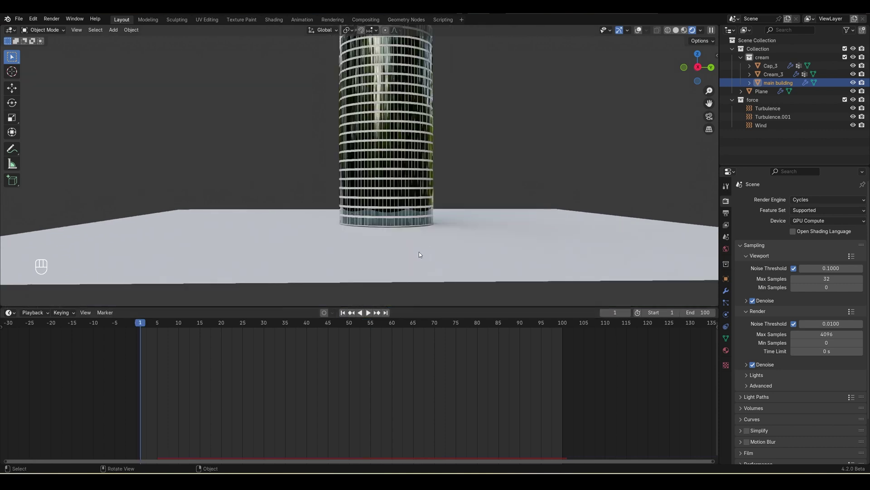
drag(14, 317, 47, 385)
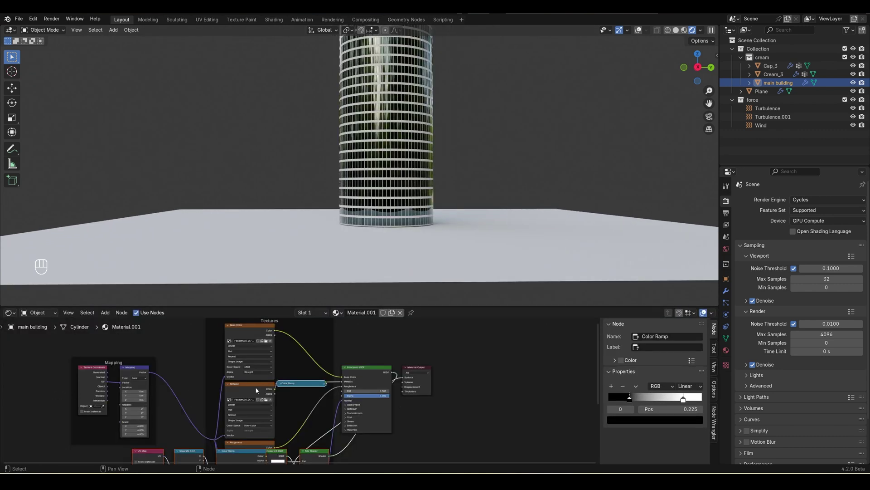
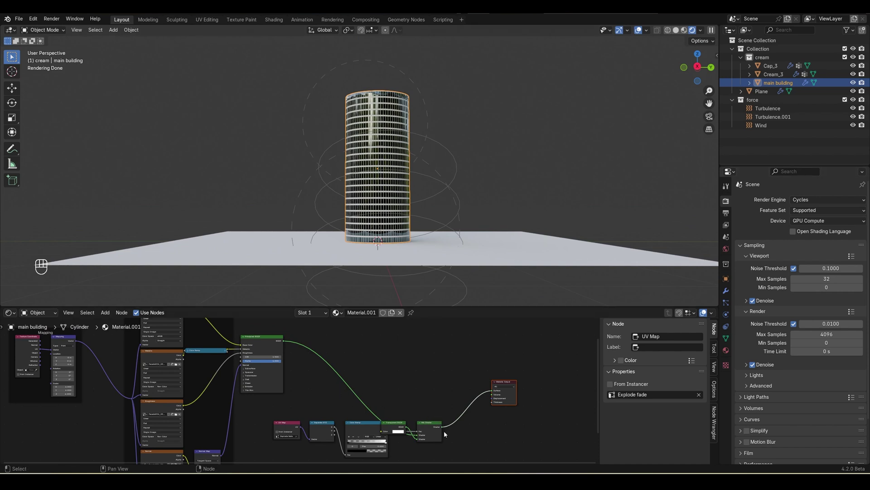
drag(285, 342, 309, 345)
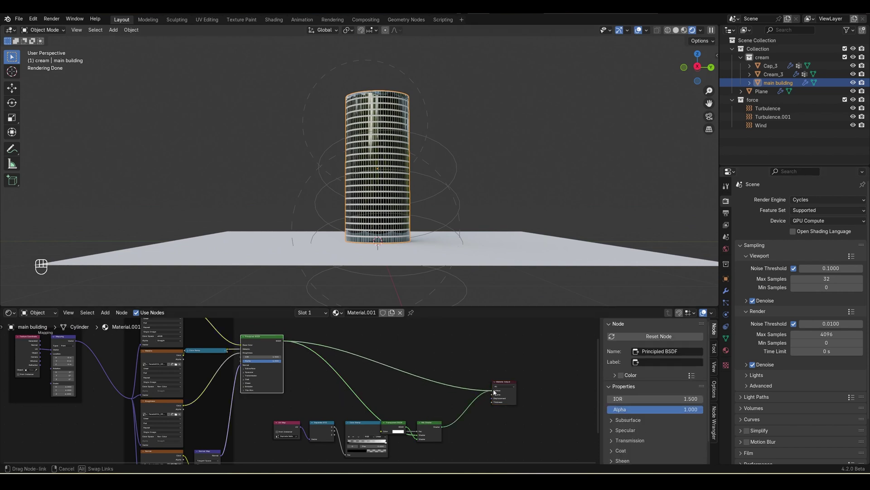
drag(8, 315, 156, 336)
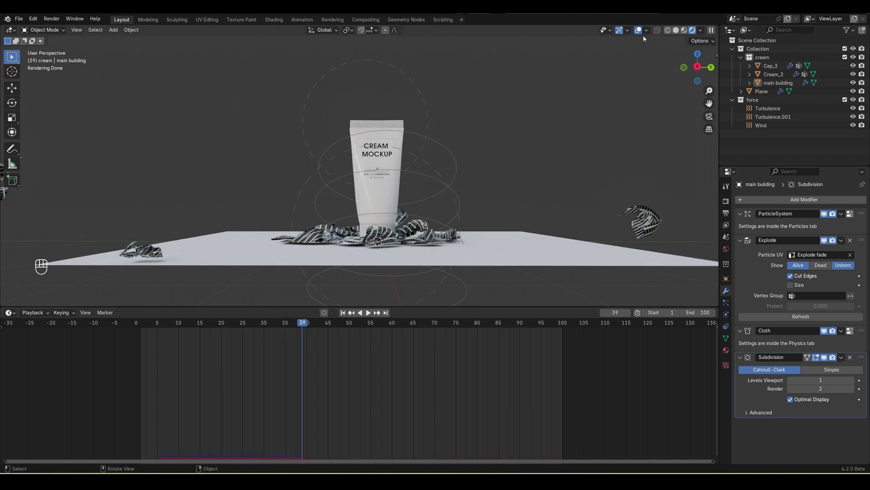
Save the project as Tutorial.blend and step the view out to see the whole floor-and-wall Plane.
click(639, 35)
key(ctrl+s)
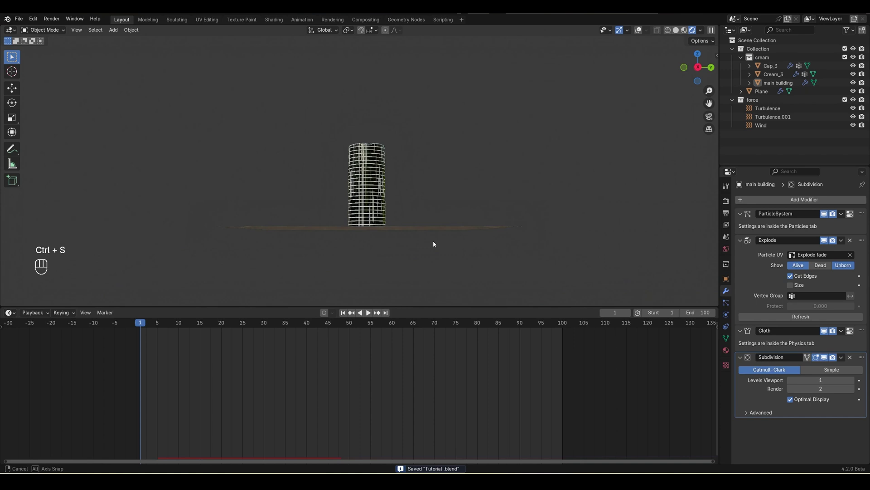
key(ctrl+z)
key(2)
key(e)
key(g)
key(z)
key(Tab)
key(ctrl+a)
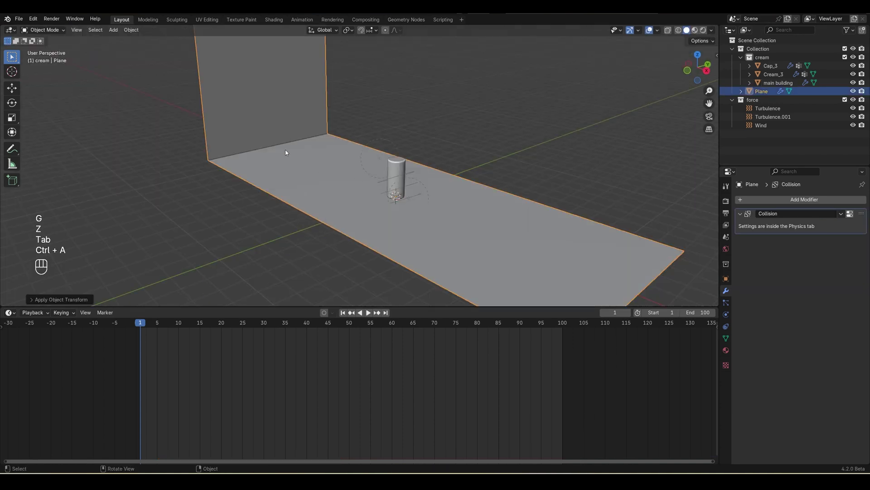
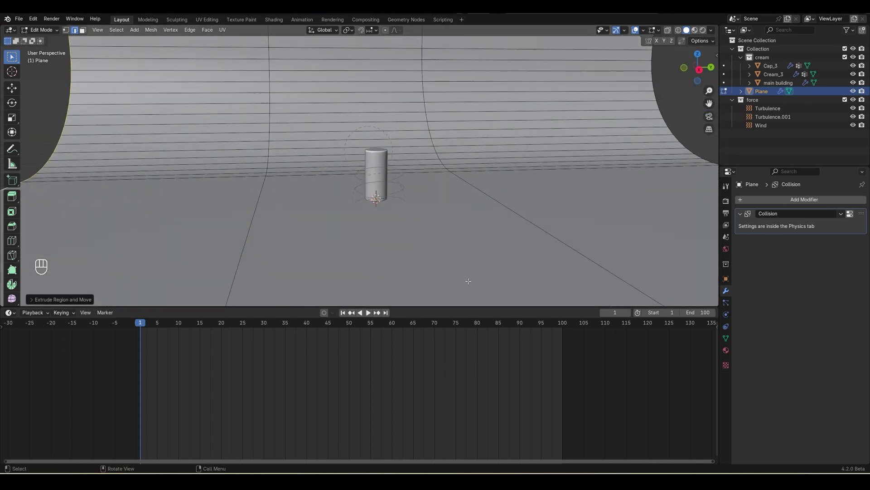
Finish editing the curved backdrop Plane, save, and preview it with rendered lighting.
key(ctrl+s)
key(Tab)
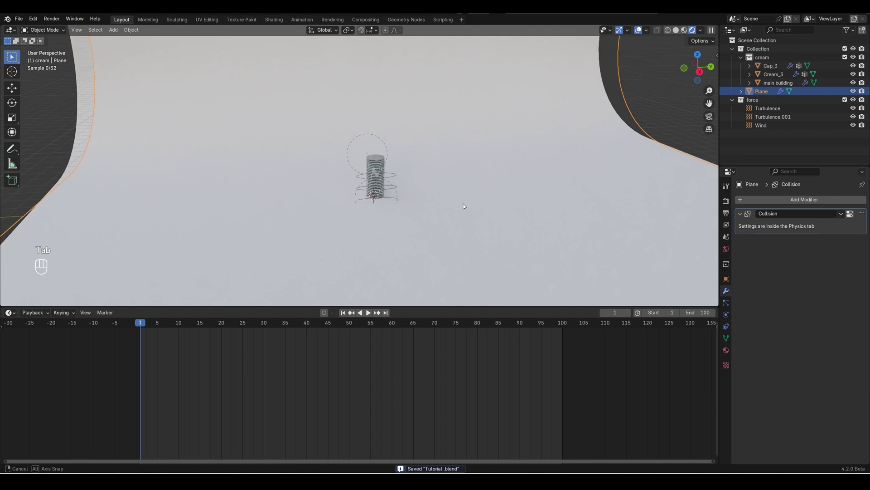
key(shift+a)
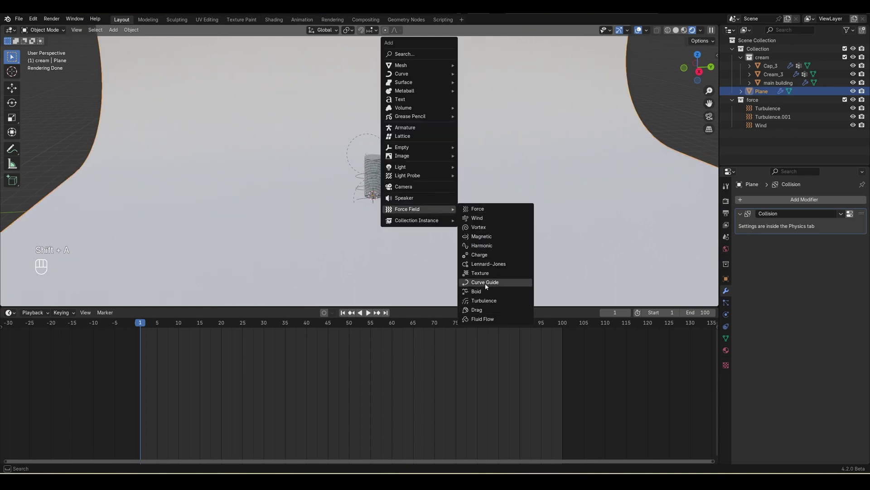
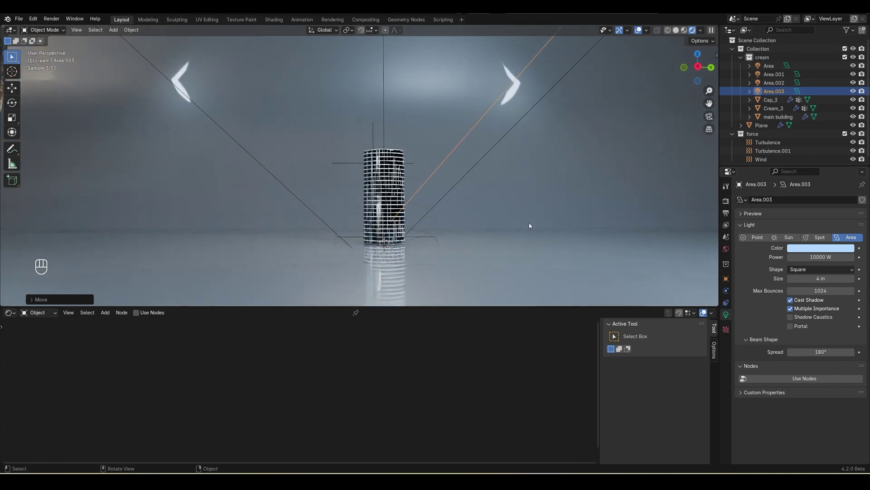
Save the project after adding the four area lights, then add a Camera.
key(ctrl+s)
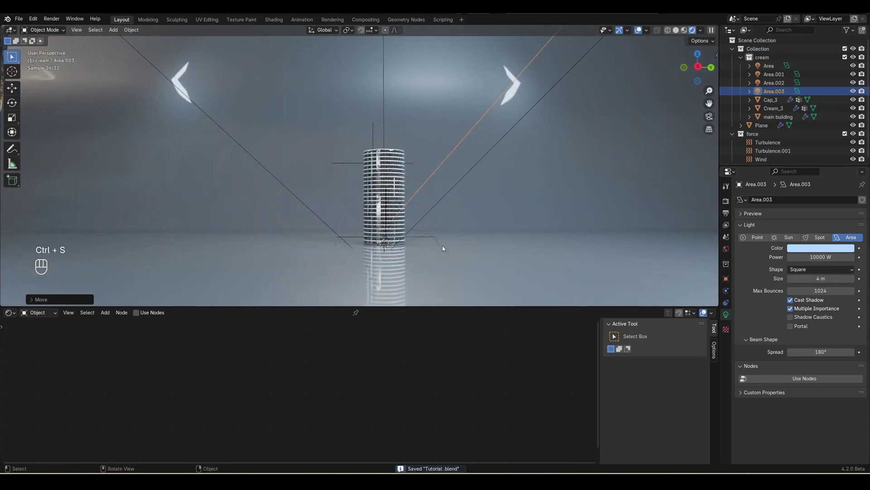
key(shift+a)
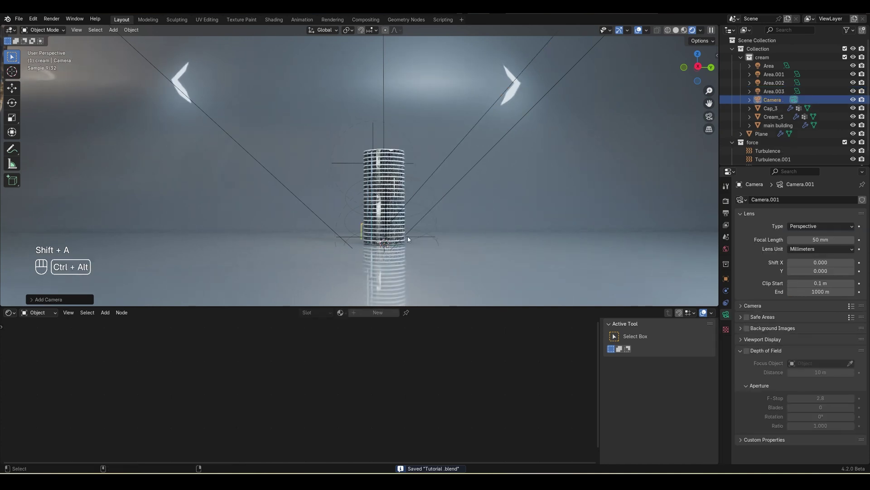
Look through the camera, lock it to the view, frame the tower in a 1080×1080 shot with a 24 mm lens.
key(ctrl+alt+KP_0)
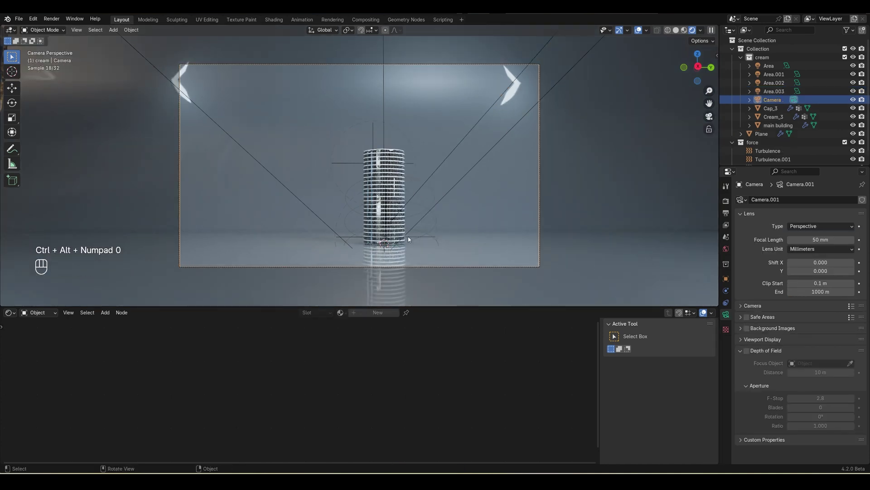
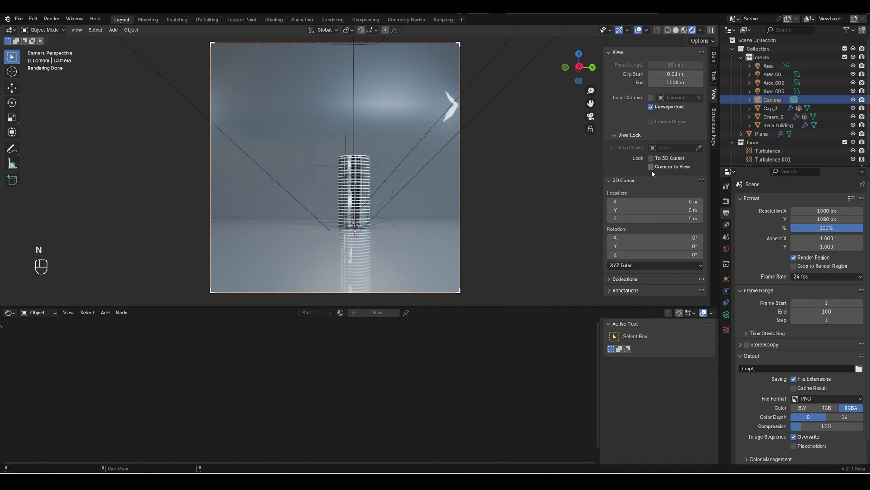
click(657, 171)
drag(425, 209, 409, 276)
drag(16, 317, 137, 345)
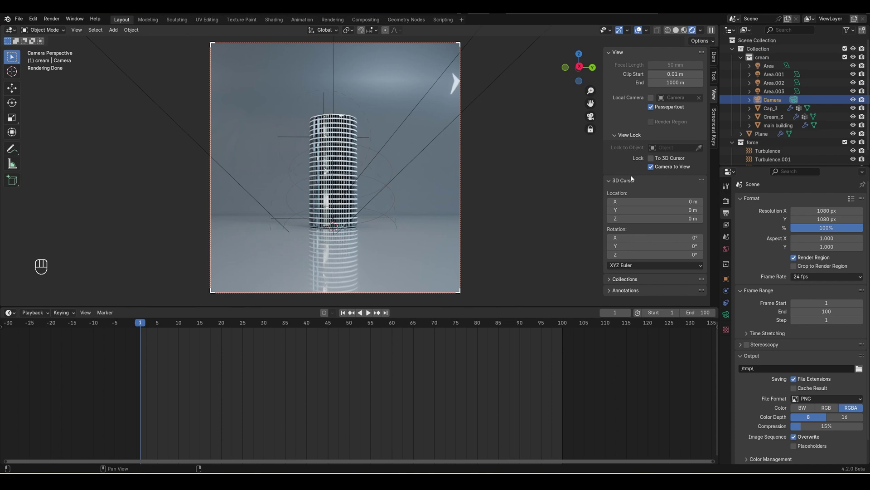
click(402, 216)
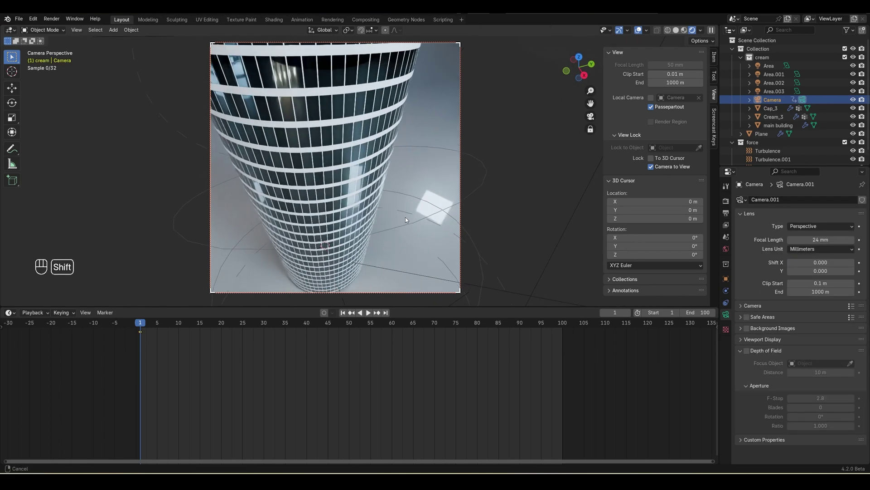
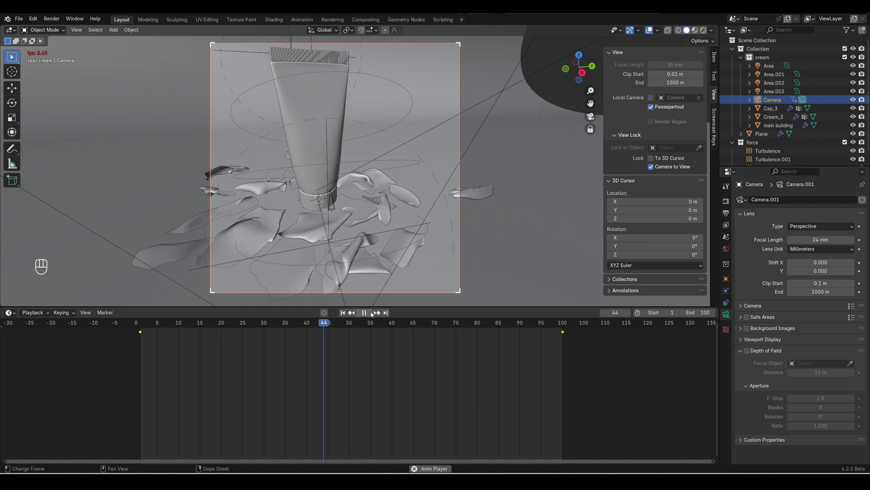
Rewind to frame 1 and play the shattering animation through the camera.
drag(373, 315, 425, 370)
click(440, 375)
key(a)
key(t)
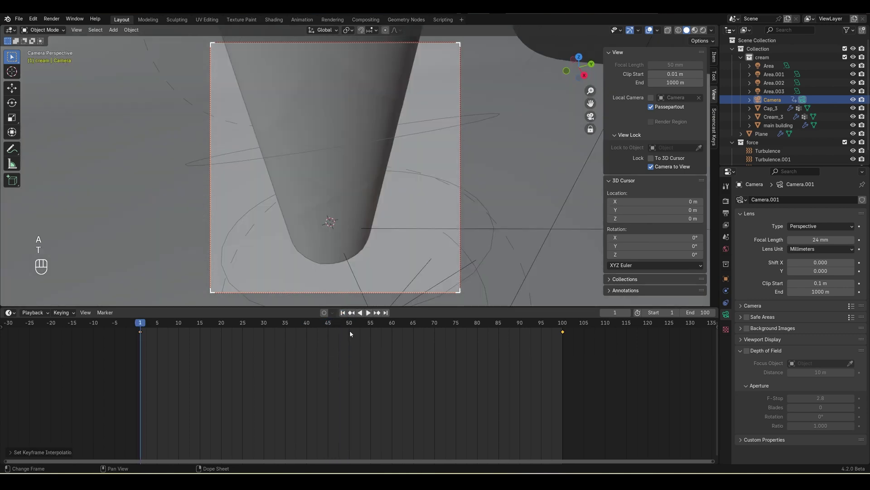
click(371, 316)
key(i)
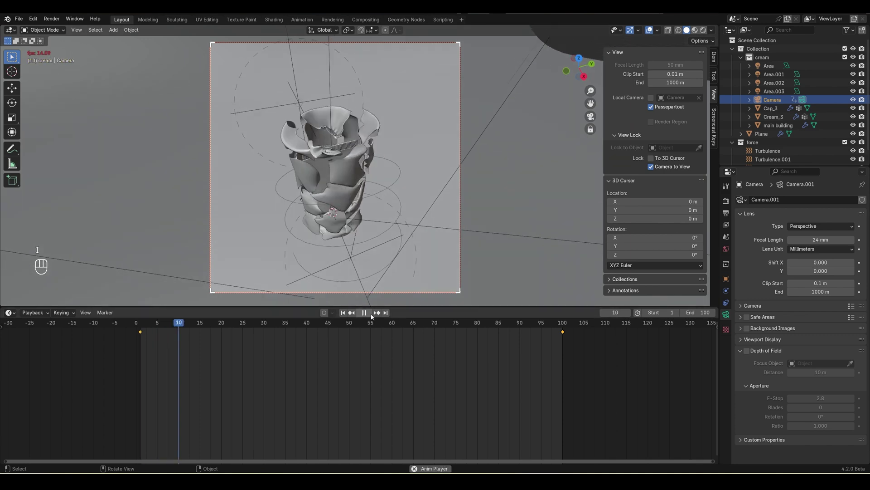
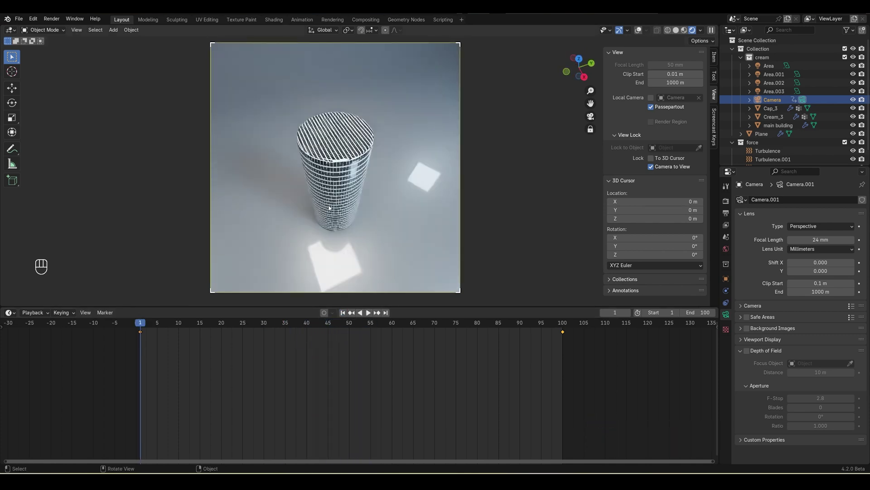
Untick Camera to View, select the main building and view its plain cylinder from the front.
click(655, 170)
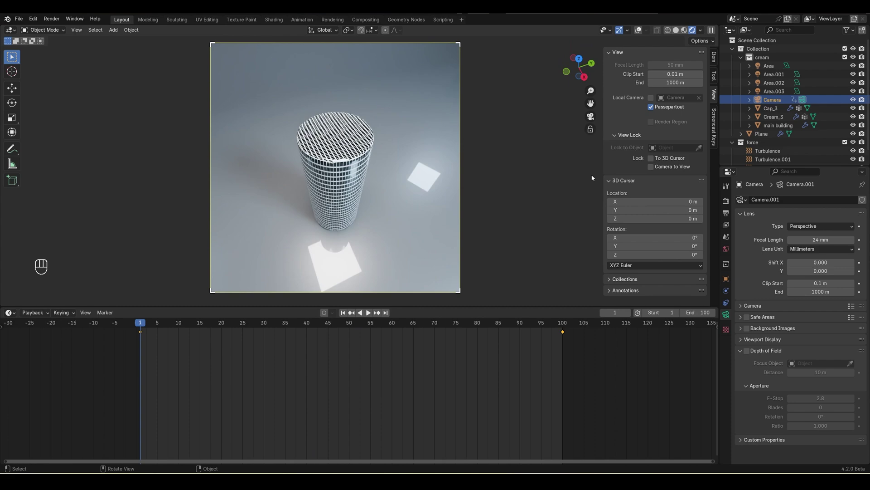
key(n)
click(455, 243)
drag(459, 232, 445, 217)
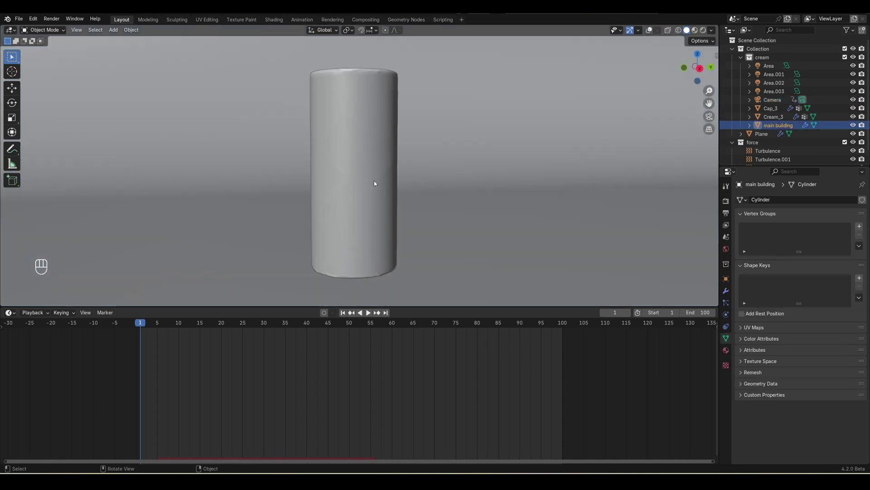
Paint a bottom-to-top weight gradient vertex group on the main building for the Explode modifier.
key(Tab)
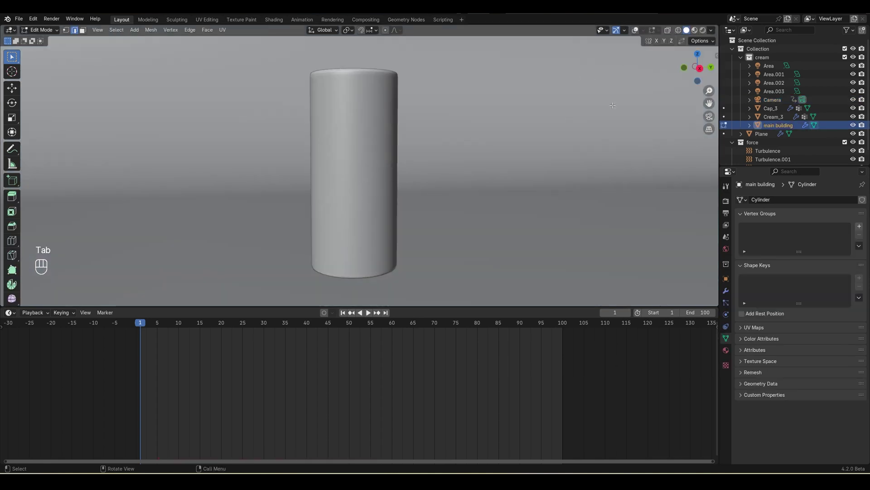
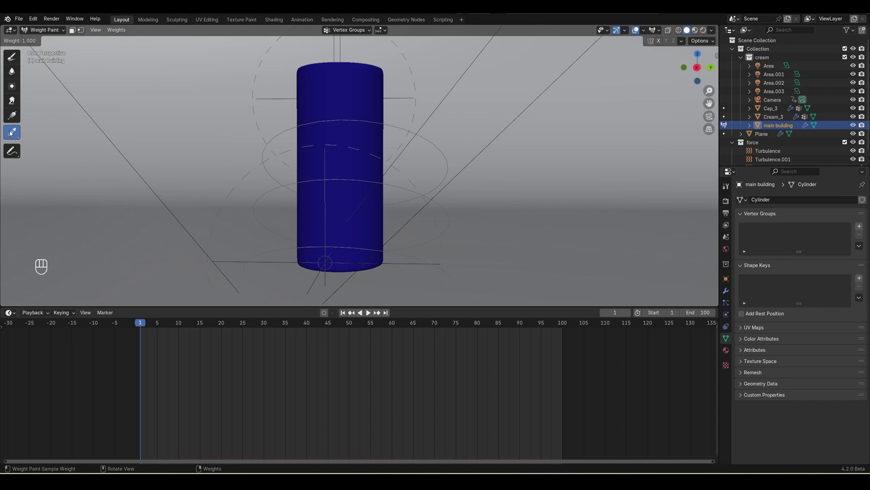
click(17, 117)
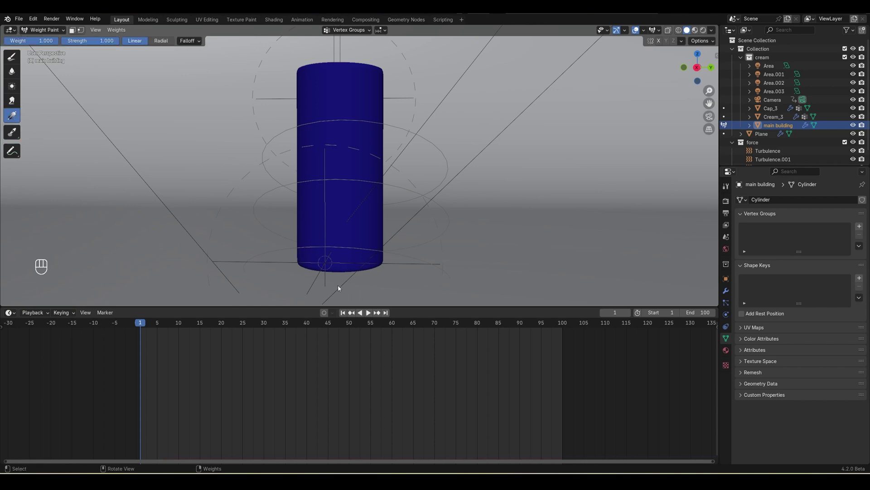
click(341, 289)
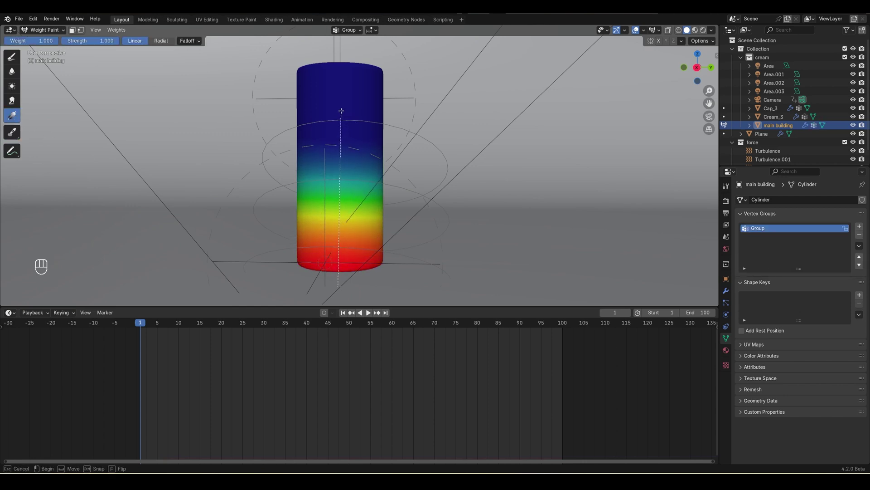
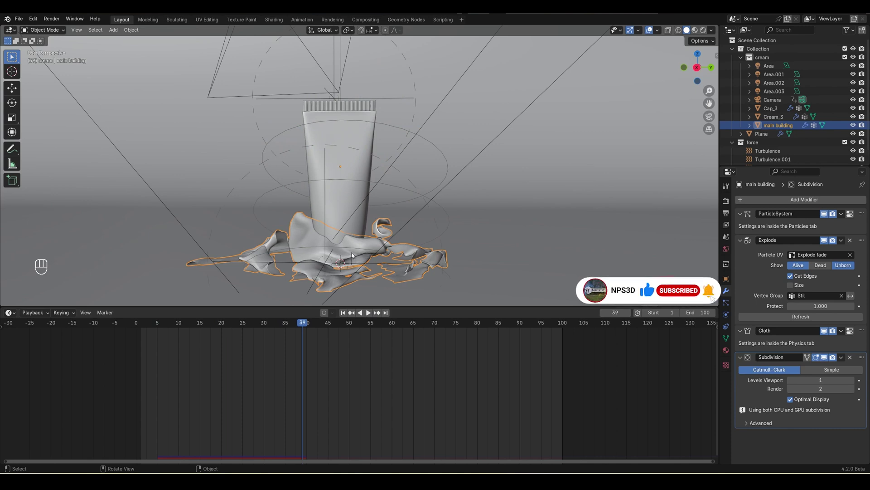
Play the shattering simulation and check the Cream_3 tube and Plane collision physics.
click(369, 253)
click(370, 313)
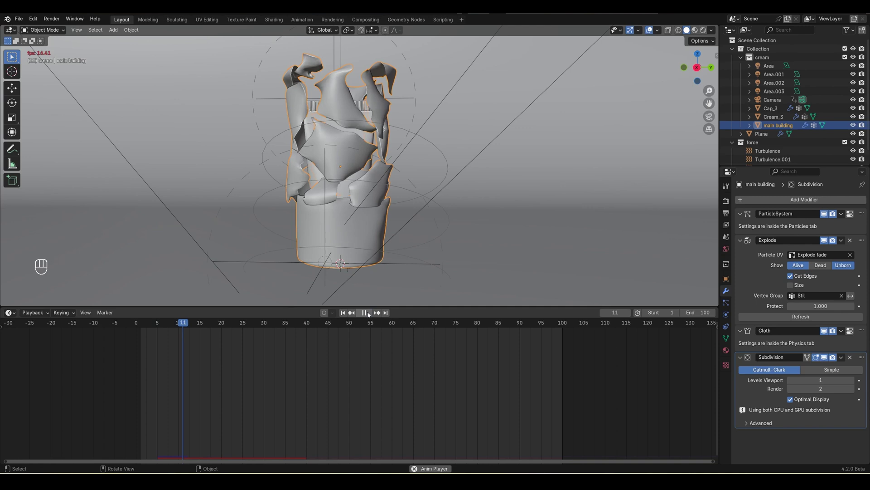
click(344, 316)
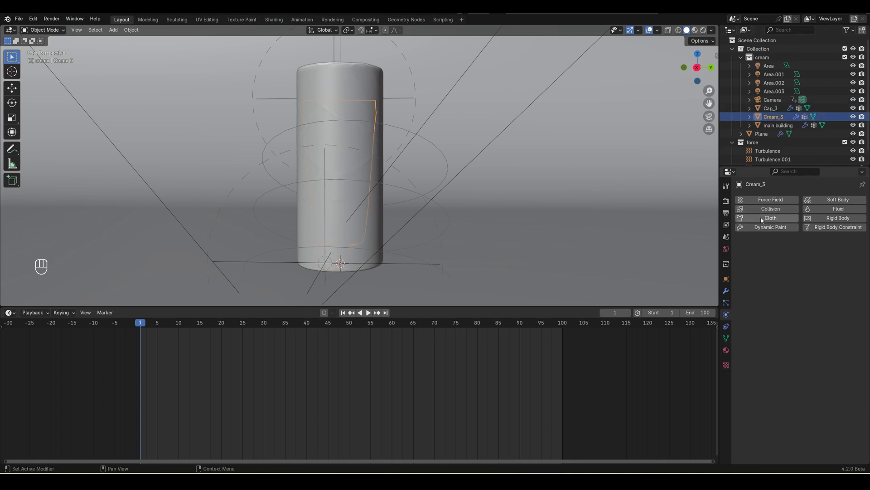
click(769, 212)
Scrub the timeline and switch the camera viewport to Rendered shading showing striped fragments around the tube.
drag(372, 314, 382, 238)
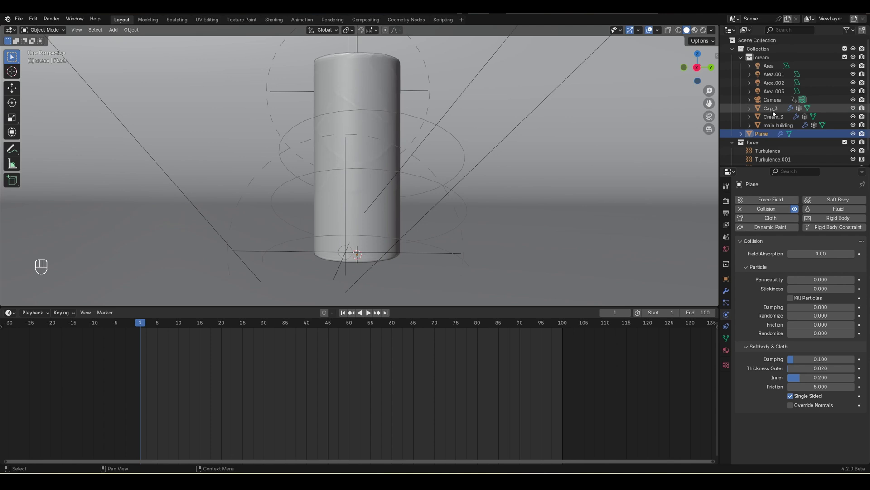
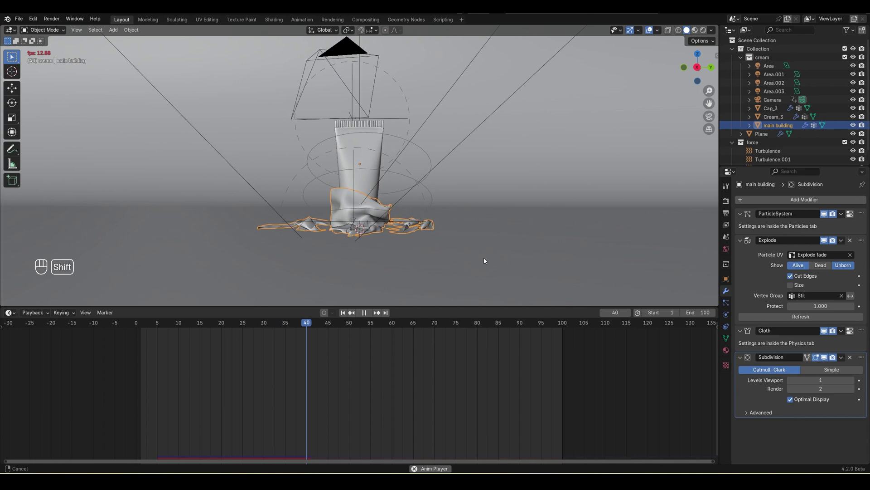
drag(365, 315, 652, 35)
click(711, 117)
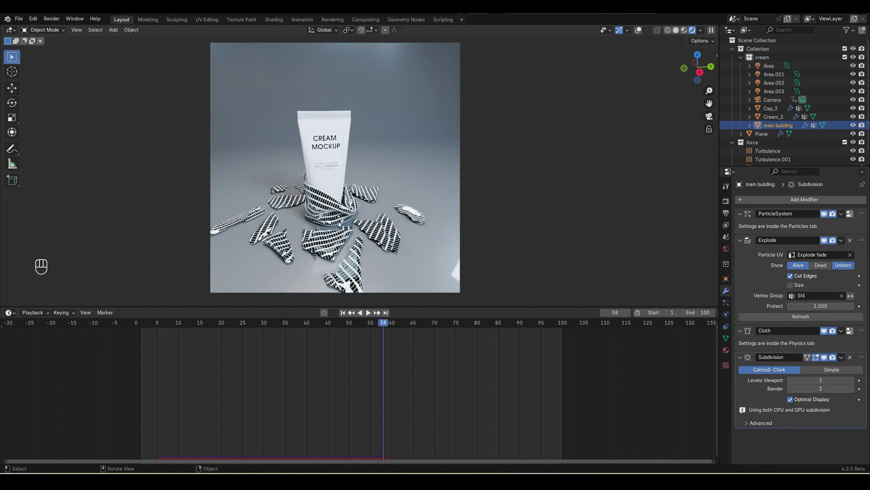
Replay the shatter from frame 1 in rendered view with the plane's outer collision thickness at 0.011.
drag(347, 314, 364, 317)
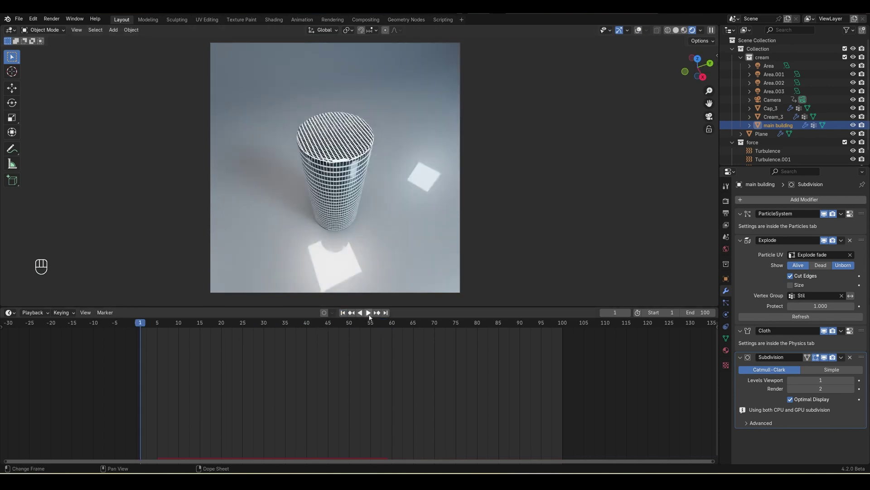
click(374, 315)
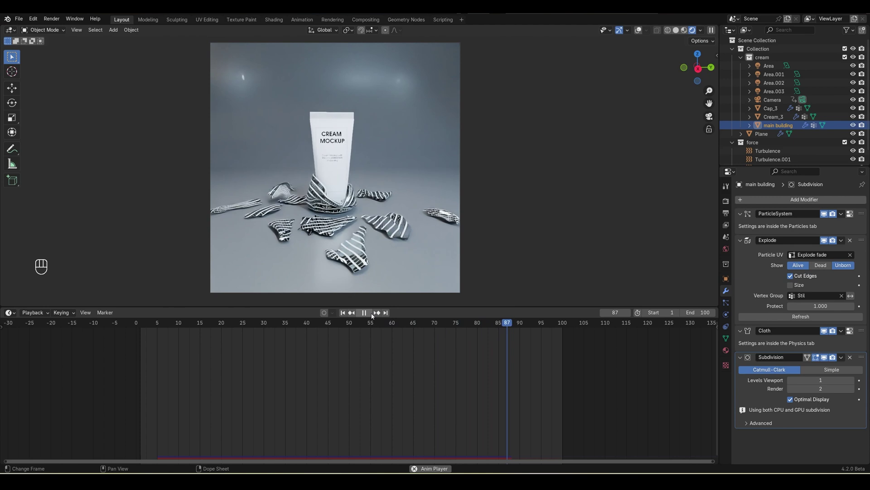
click(374, 316)
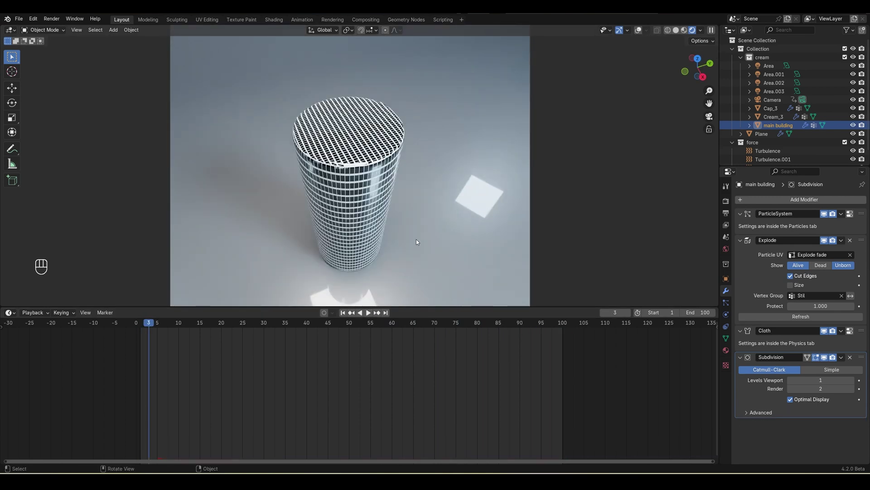
click(344, 317)
Replay the animation again so the fragments settle around the cream tube.
click(370, 317)
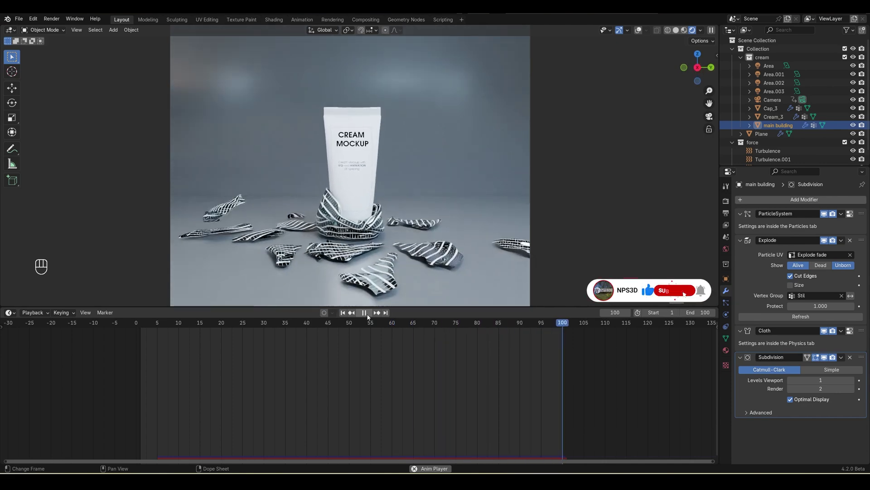
click(370, 318)
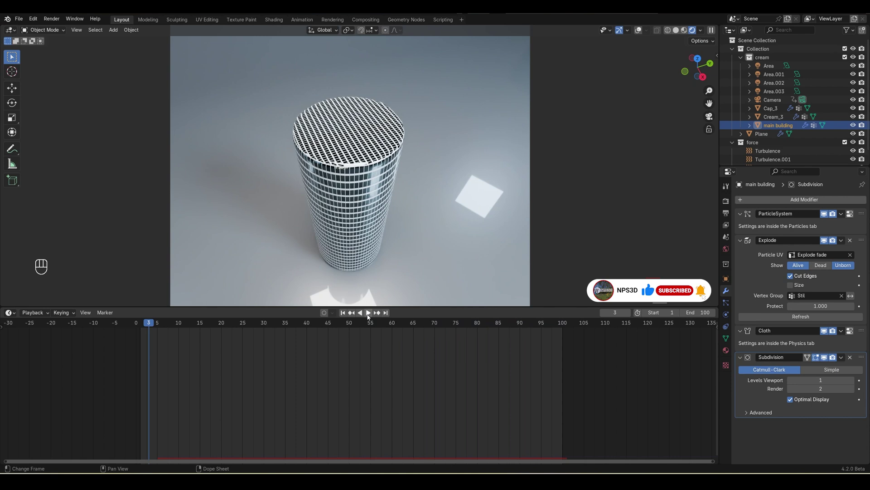
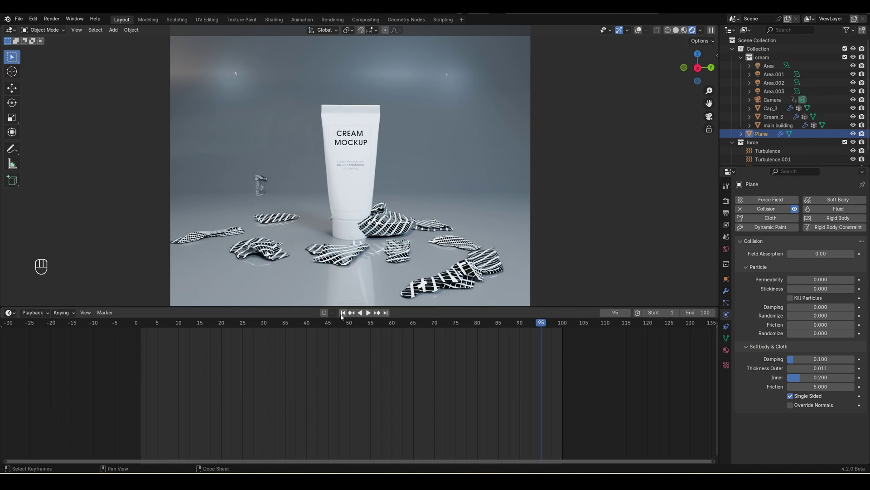
click(369, 316)
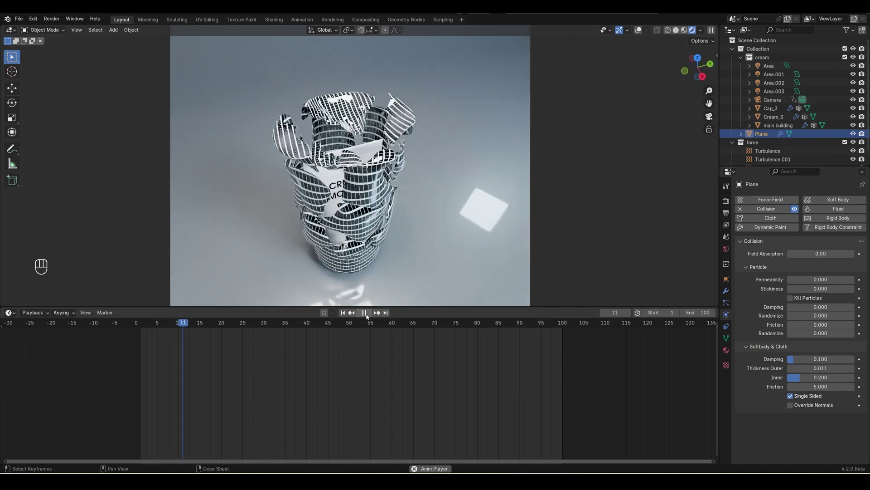